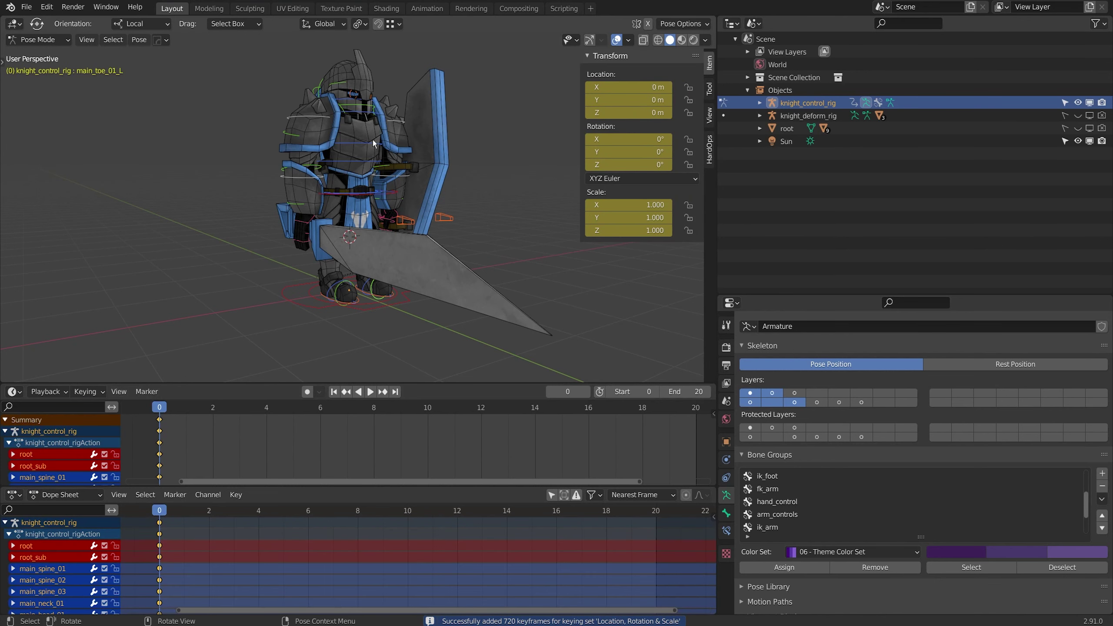
- Orbit and zoom the viewport until the whole knight rig is framed from the front
scroll("up", 3)
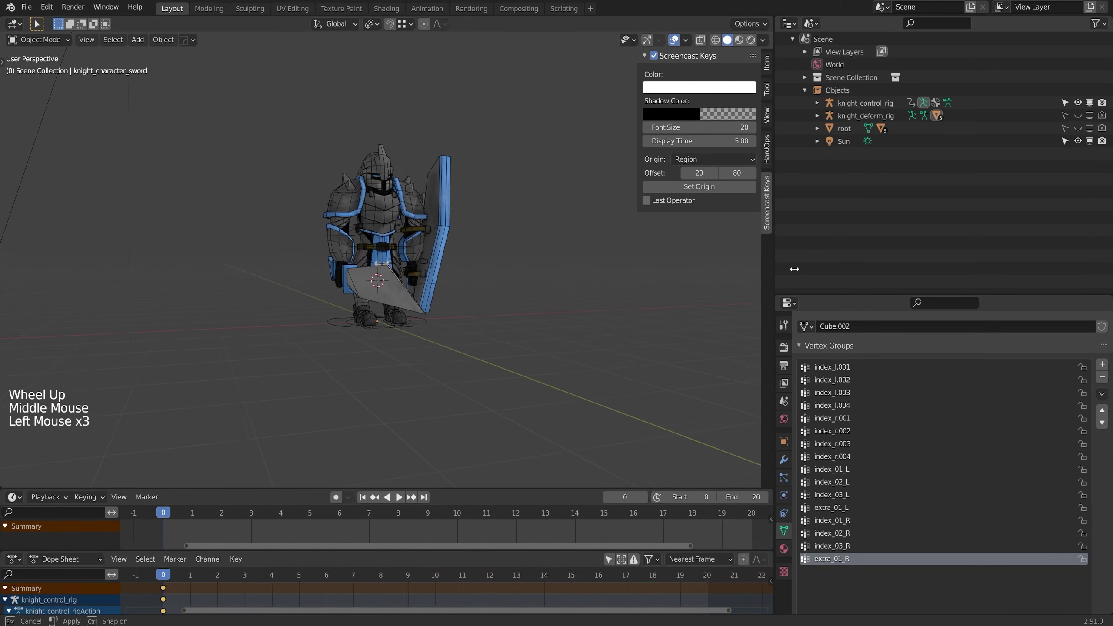
scroll("down", 3)
middle_click(545, 289)
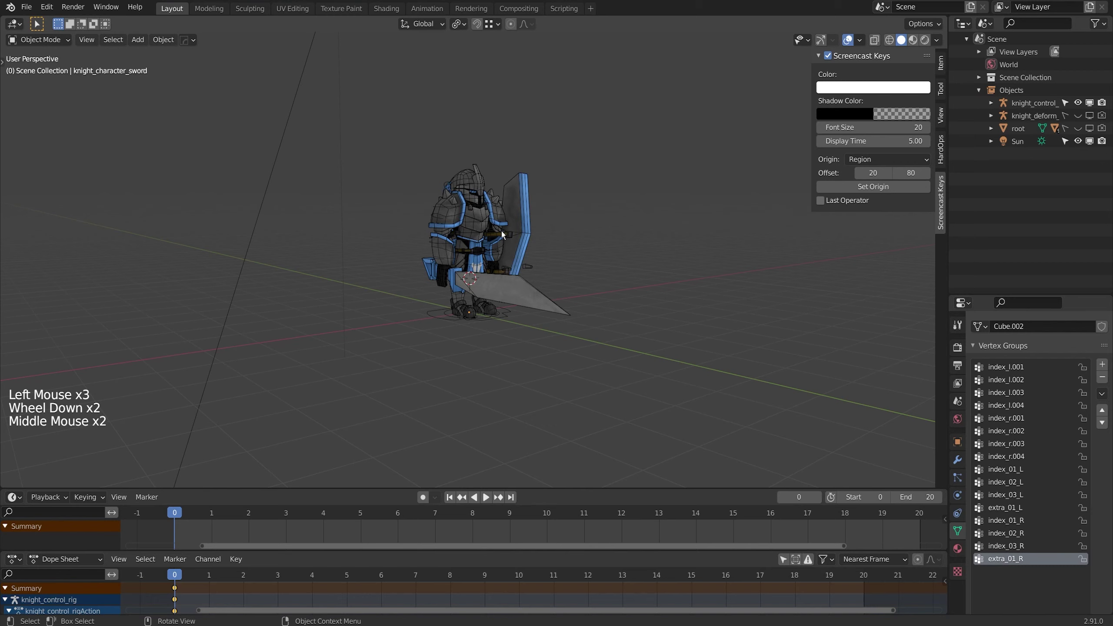
middle_click(476, 292)
middle_click(474, 293)
- Add a Speaker object by mistake and undo it again
key("ctrl+Tab")
left_click(469, 328)
key("ctrl+Tab")
key("shift+a")
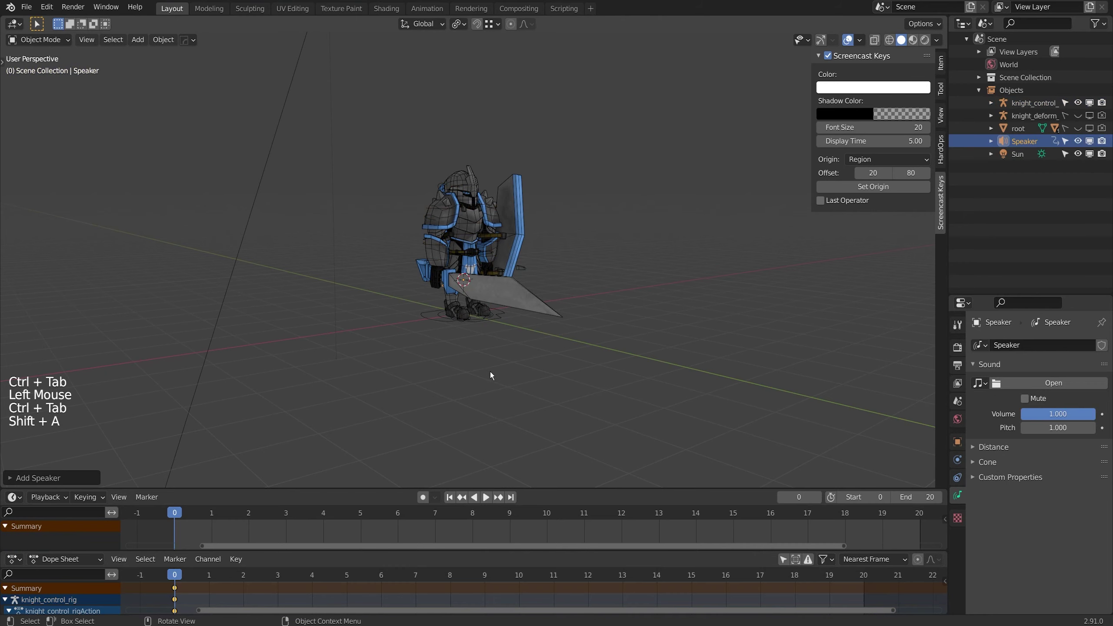
key("ctrl+z")
- Add a Camera, look through it with Numpad 0 and lock the camera to the view
key("shift+a")
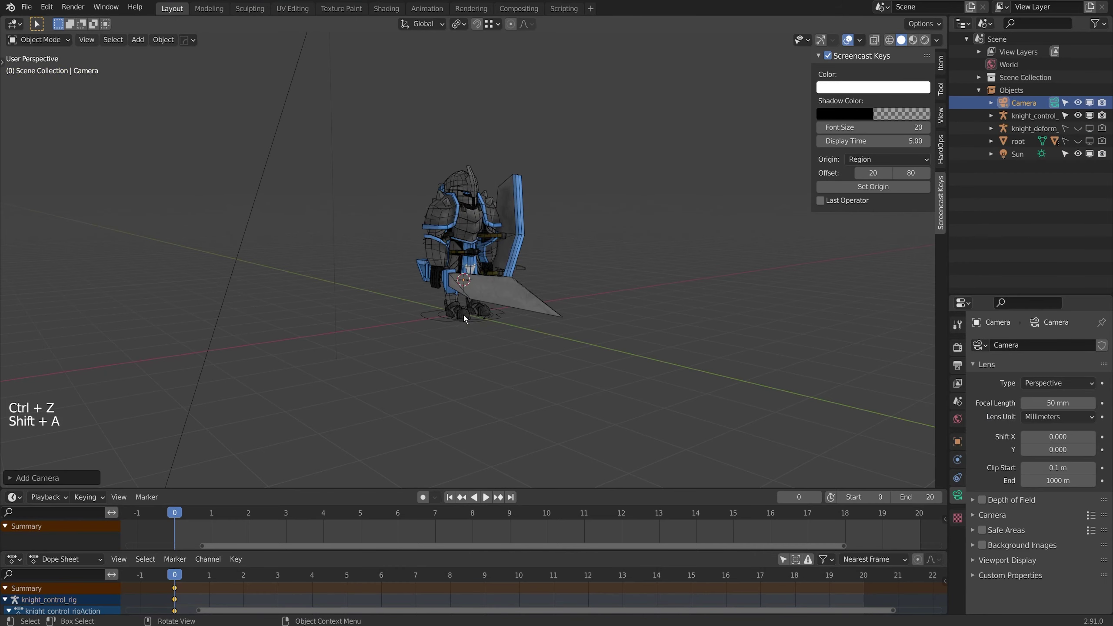
key("KP_0")
key("n")
left_click(949, 118)
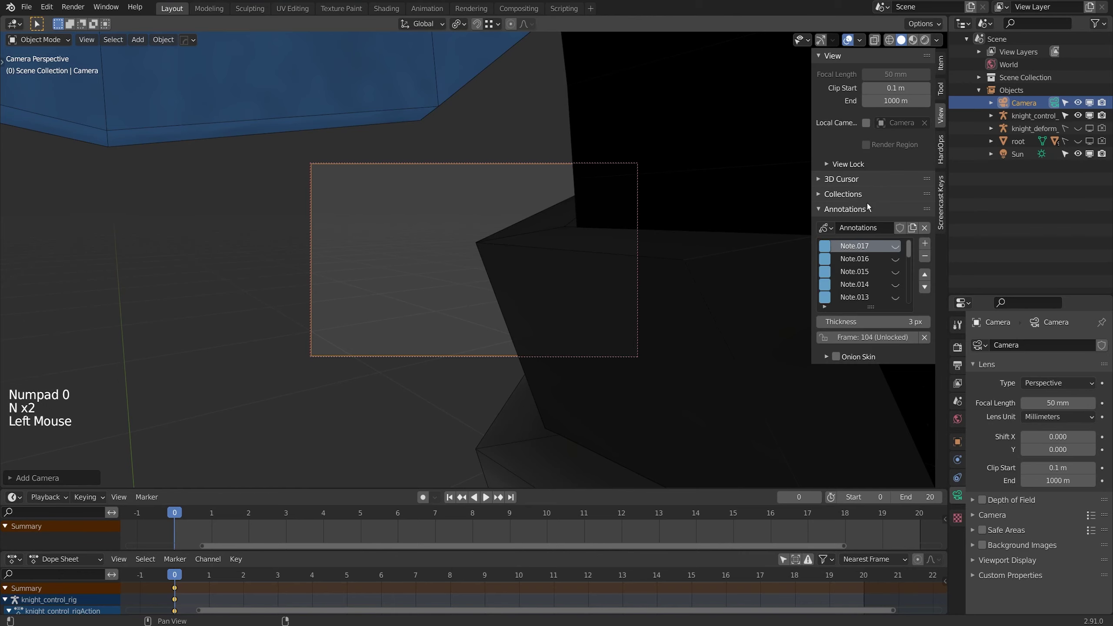
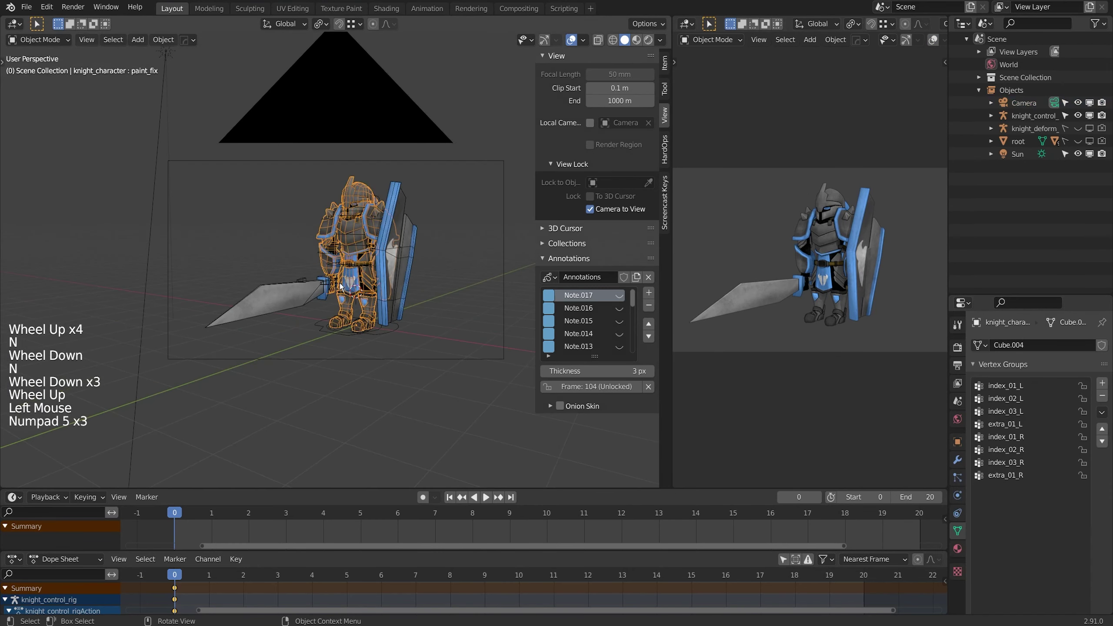
- Select knight_control_rig, enter Pose Mode and frame the feet from a side orthographic view
middle_click(324, 301)
scroll("up", 3)
left_click(393, 371)
scroll("up", 3)
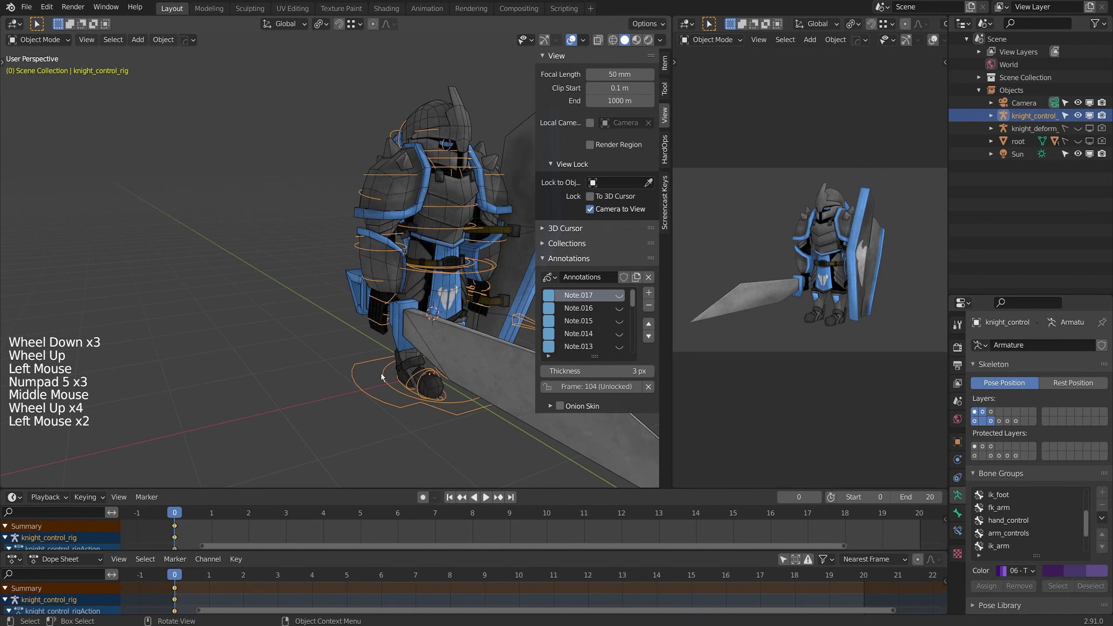
key("ctrl+Tab")
middle_click(425, 390)
scroll("up", 3)
middle_click(370, 345)
middle_click(445, 316)
scroll("up", 3)
middle_click(388, 365)
scroll("up", 3)
key("KP_1")
key("KP_3")
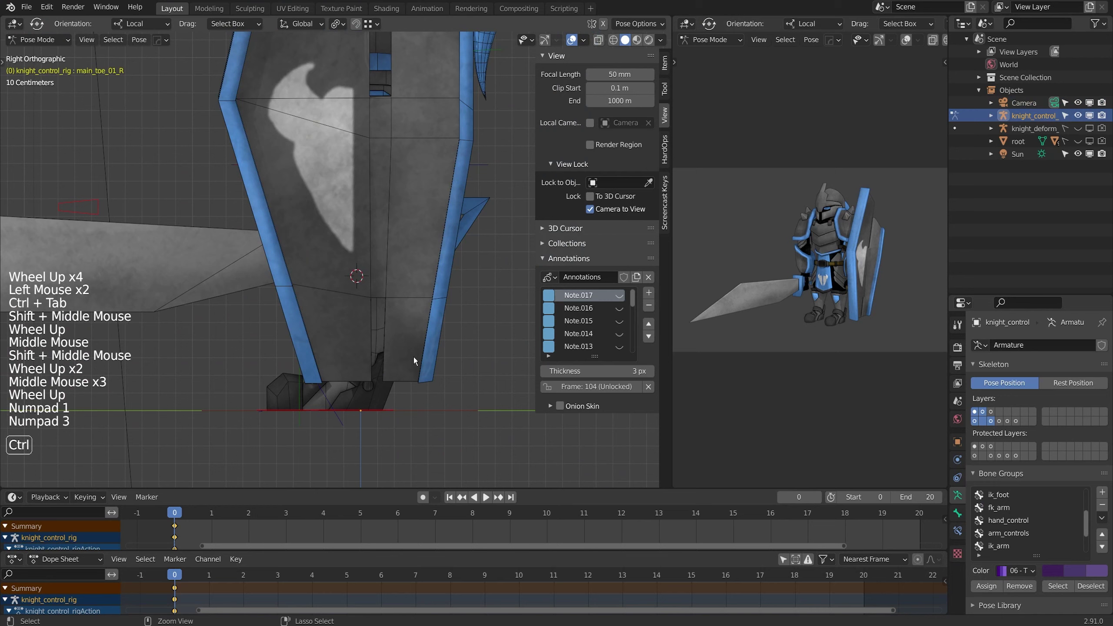
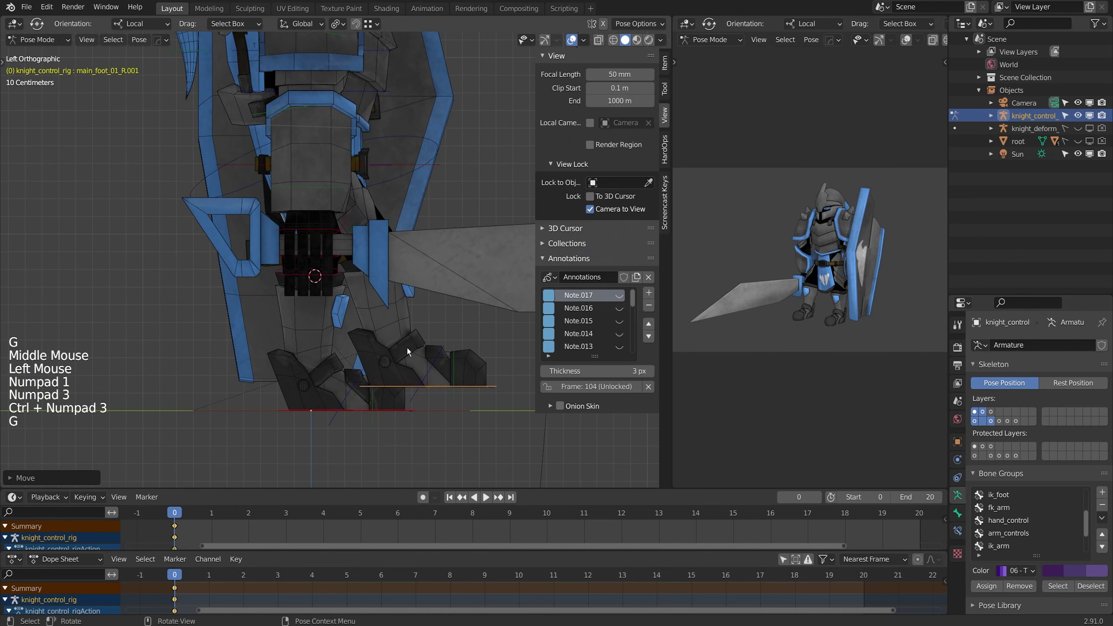
- Move and rotate the hip and foot control bones into a spread stance, then return to object mode
key("r")
key("g")
left_click(441, 163)
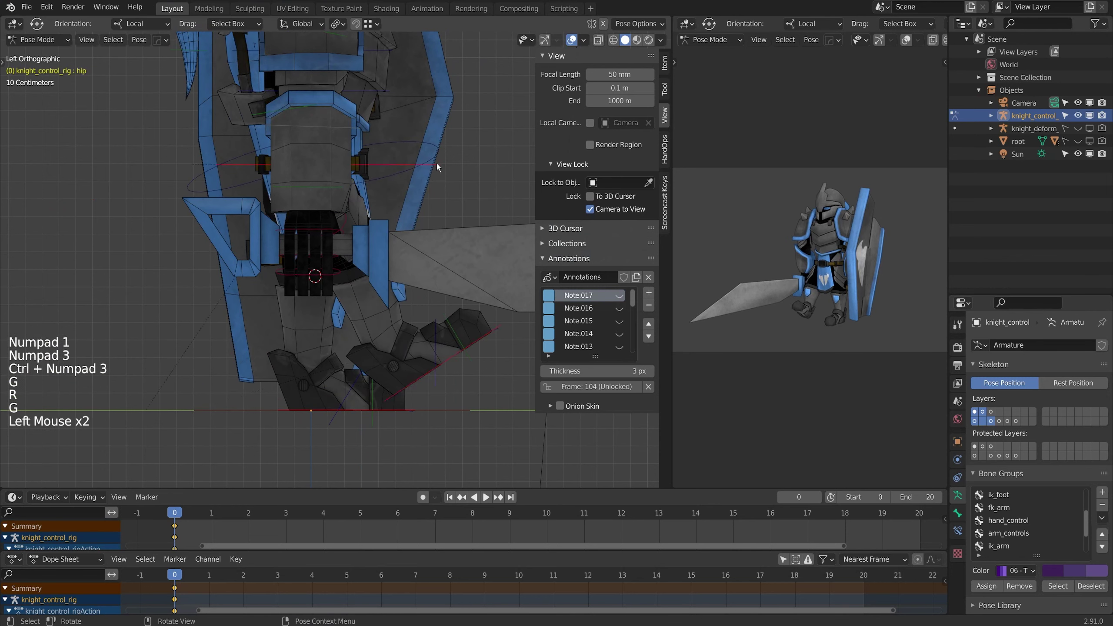
key("g")
left_click(457, 363)
key("g")
key("r")
key("g")
scroll("down", 3)
middle_click(401, 318)
key("ctrl+Tab")
middle_click(330, 319)
key("shift+a")
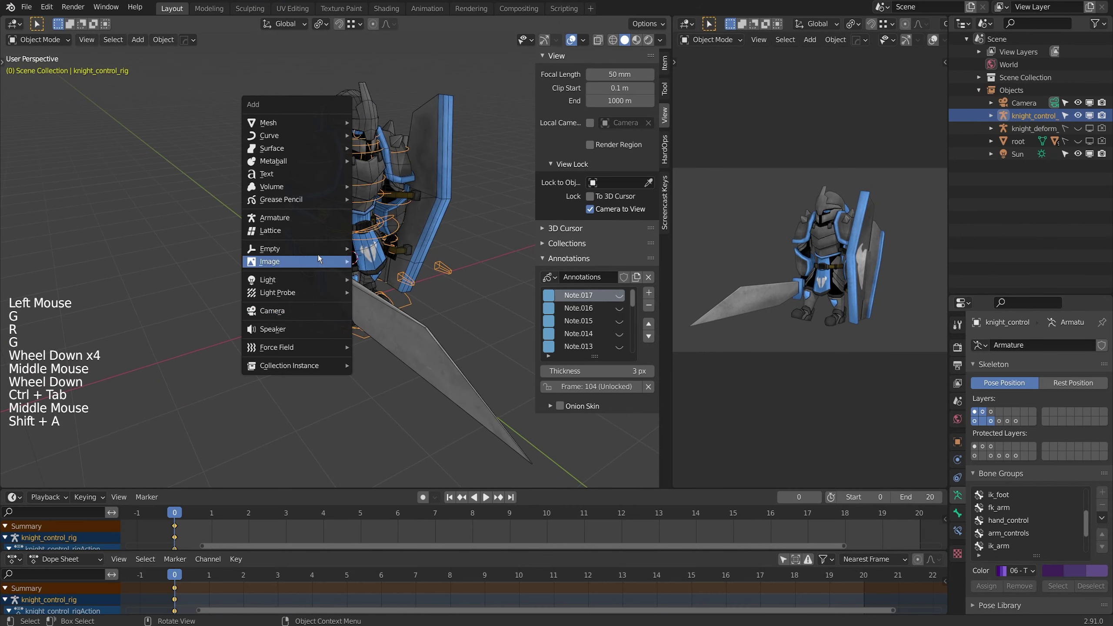
- Scale the new plane up into a large ground floor beneath the knight
scroll("down", 3)
middle_click(372, 315)
key("alt+r")
key("s")
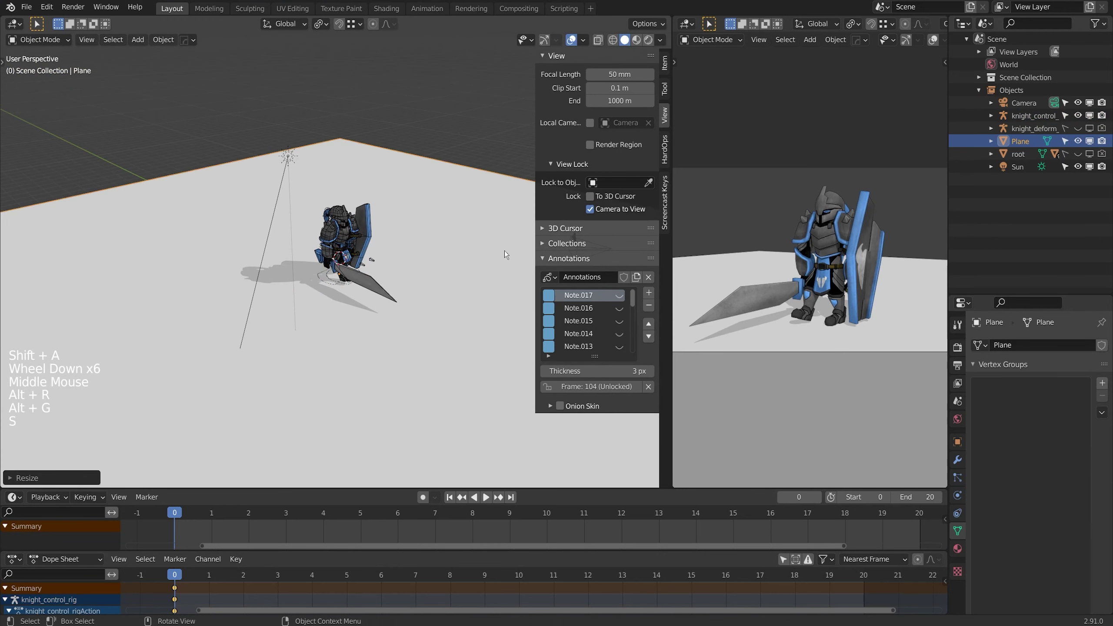
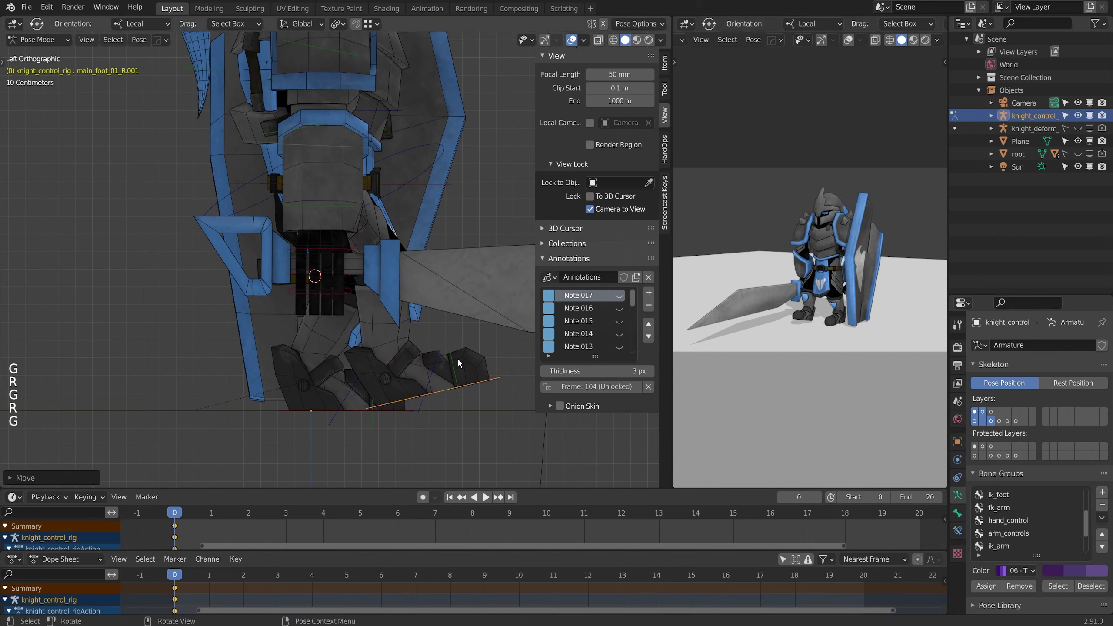
- Rotate the right toe bone flat on the floor, checking from left and right orthographic views
left_click(456, 352)
key("r")
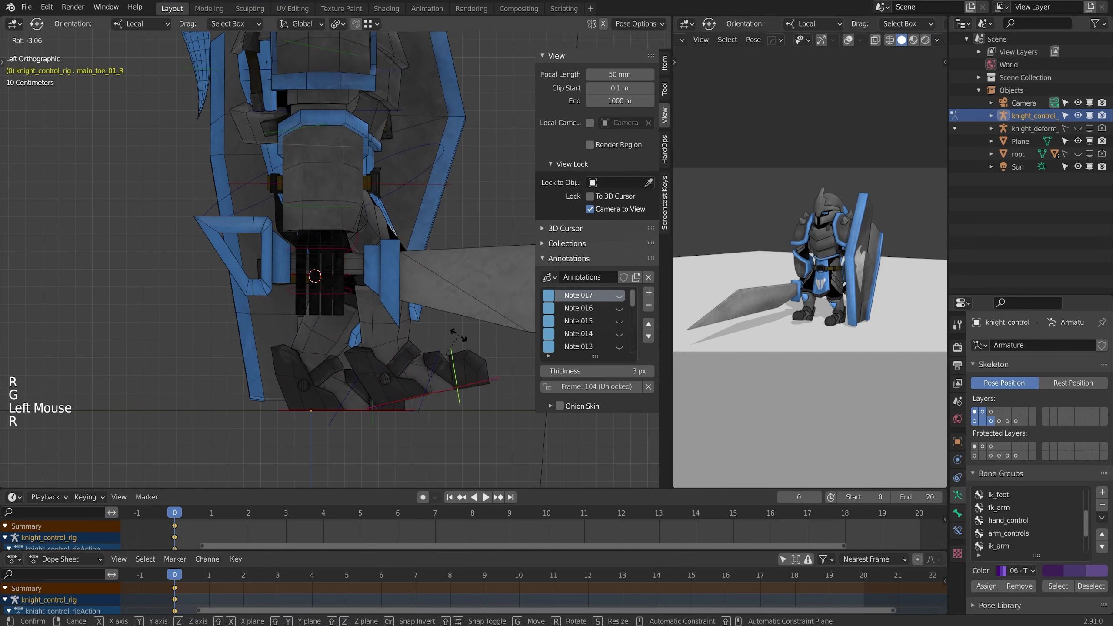
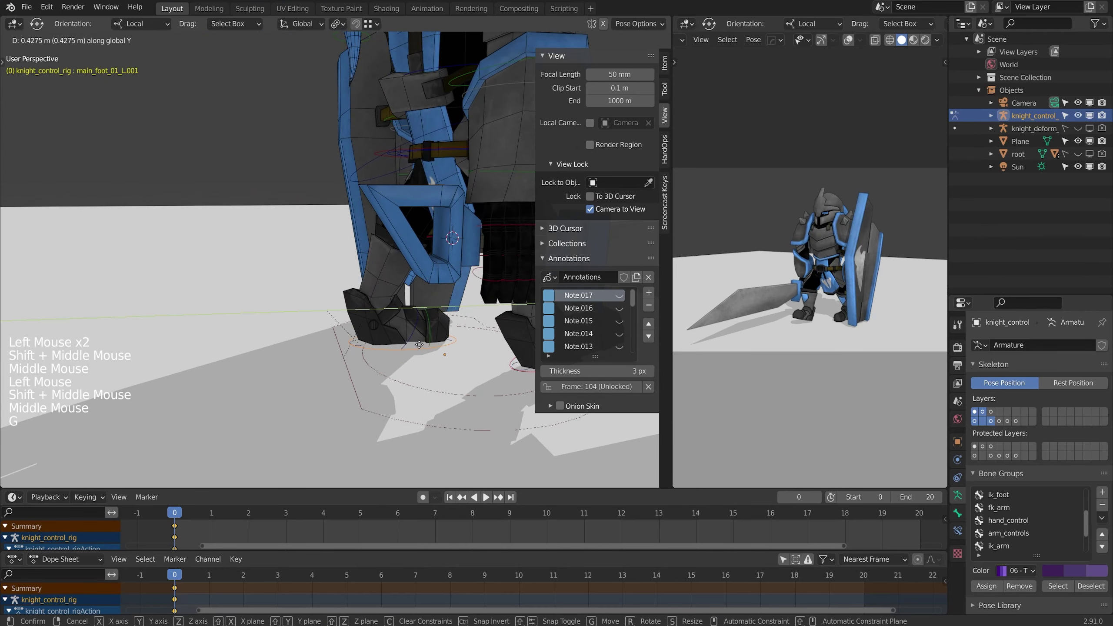
key("KP_1")
key("KP_3")
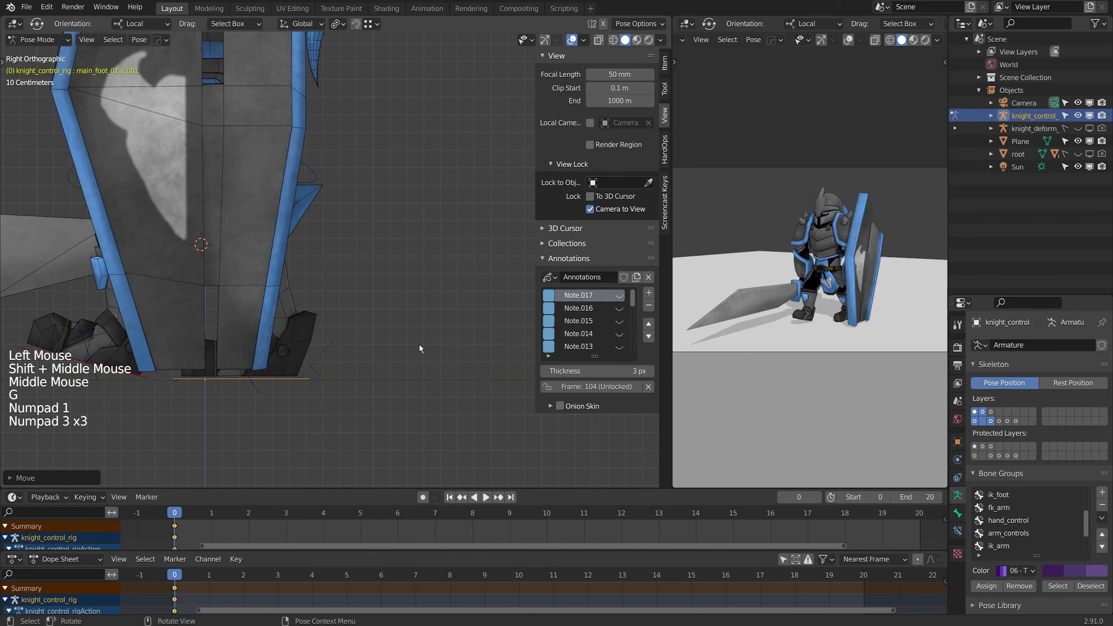
key("ctrl+KP_1")
key("ctrl+KP_3")
middle_click(410, 345)
key("t")
key("r")
key("g")
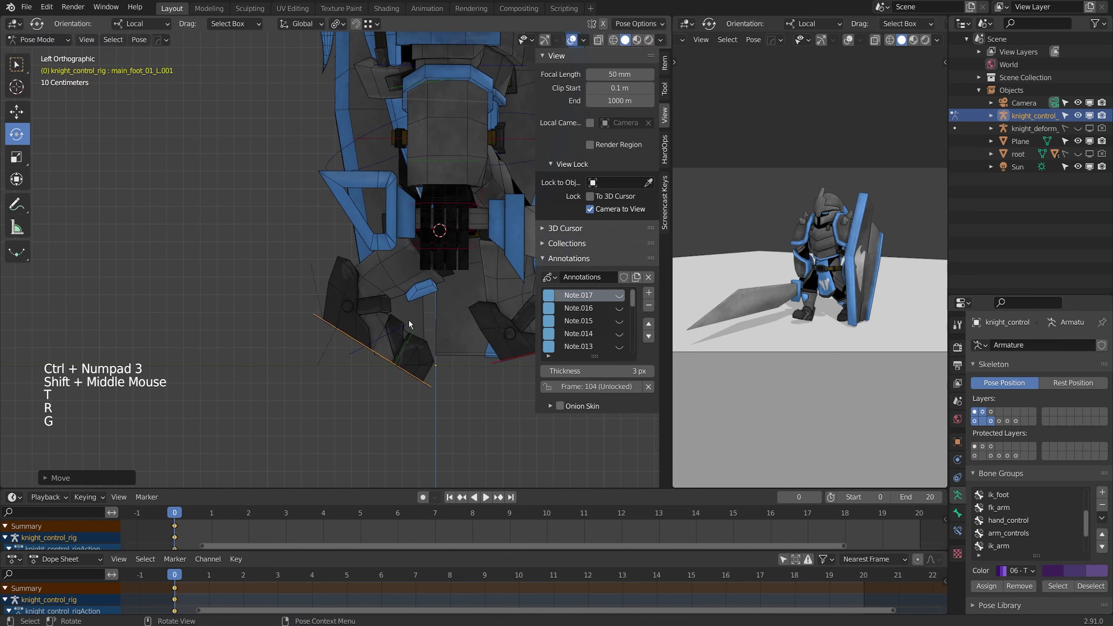
- Rotate the left toe and move the left foot bone so both feet rest on the ground
left_click(416, 334)
key("r")
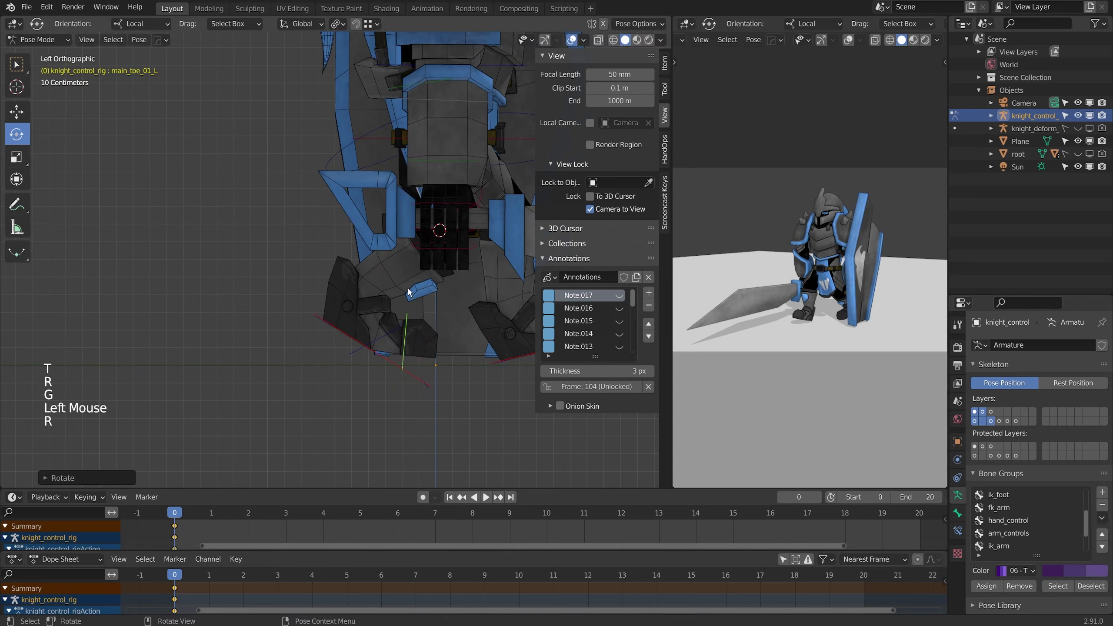
left_click(430, 384)
key("g")
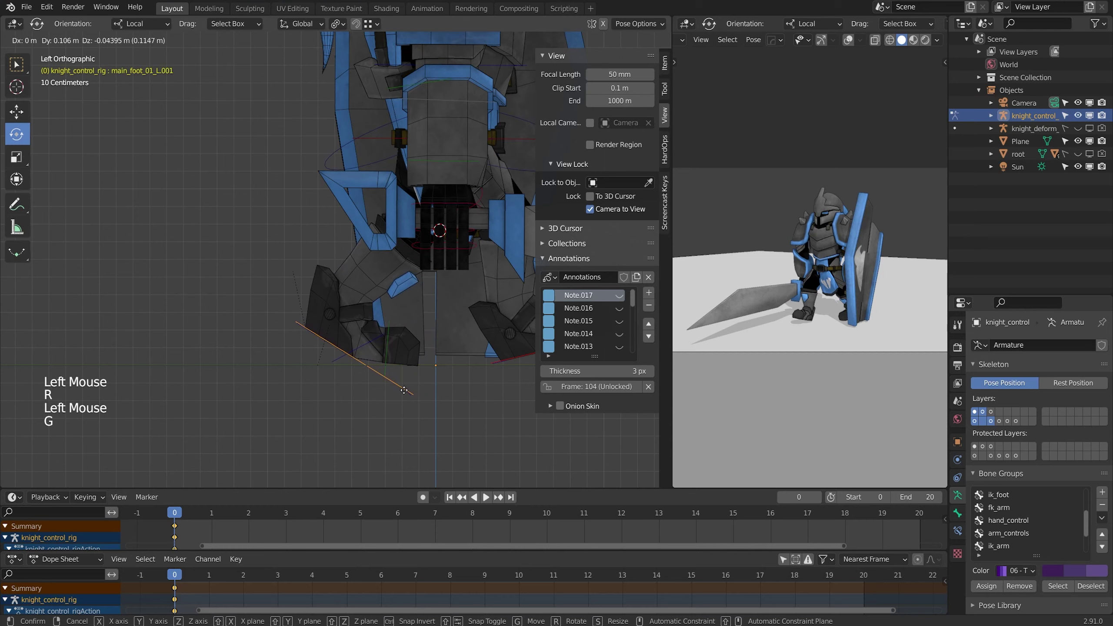
key("r")
key("g")
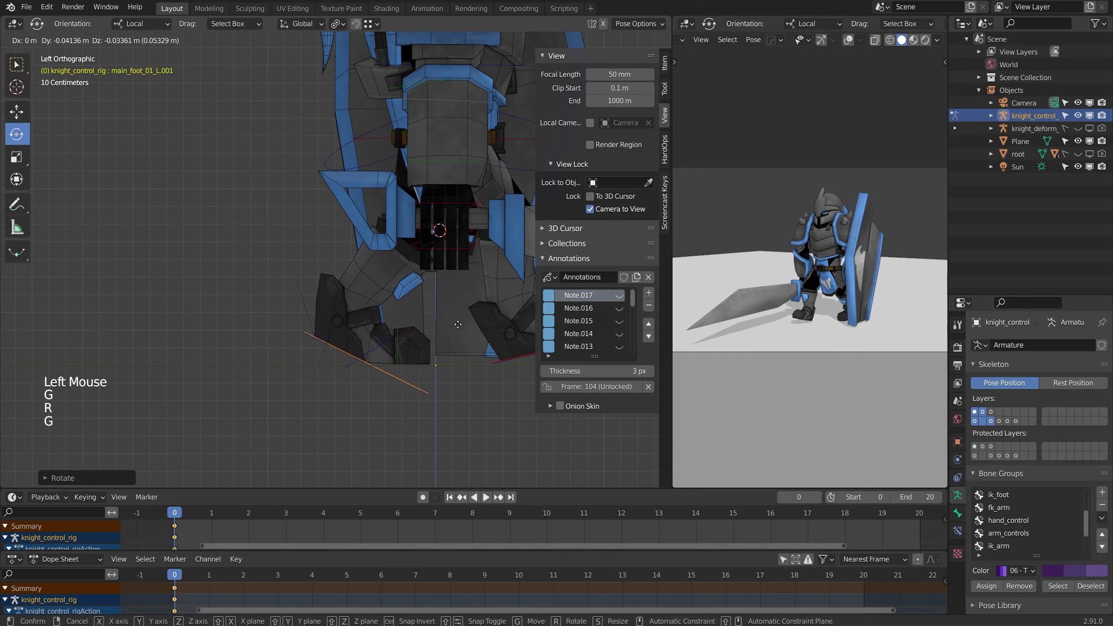
key("g")
left_click(405, 328)
key("r")
scroll("down", 3)
middle_click(447, 301)
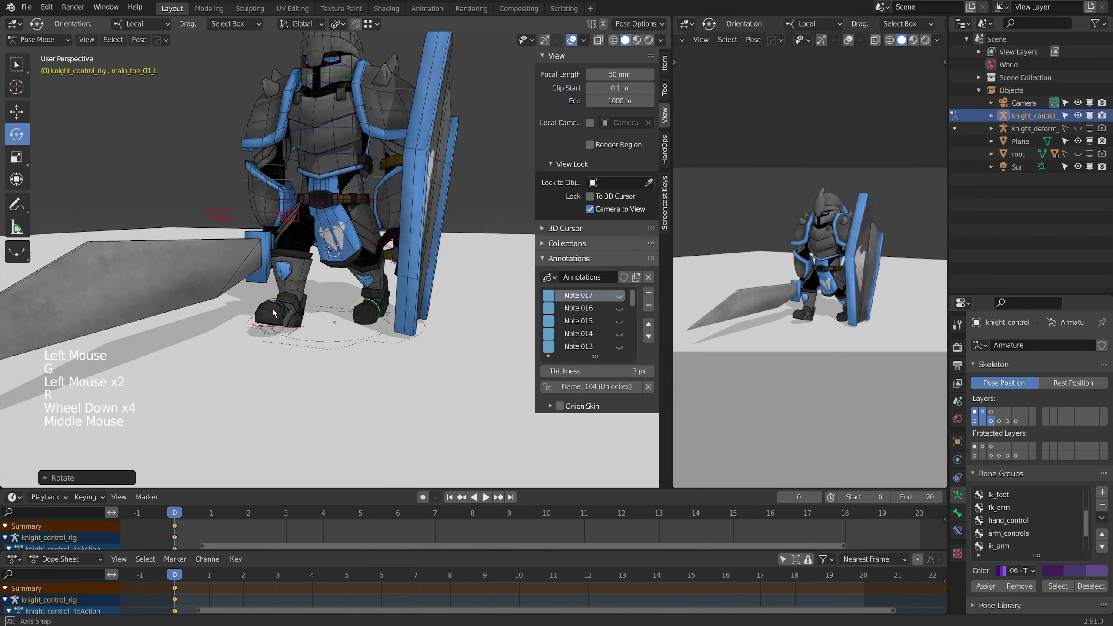
- Select main_spine_01 and nudge the left foot bone flush onto the ground plane
scroll("up", 3)
left_click(335, 202)
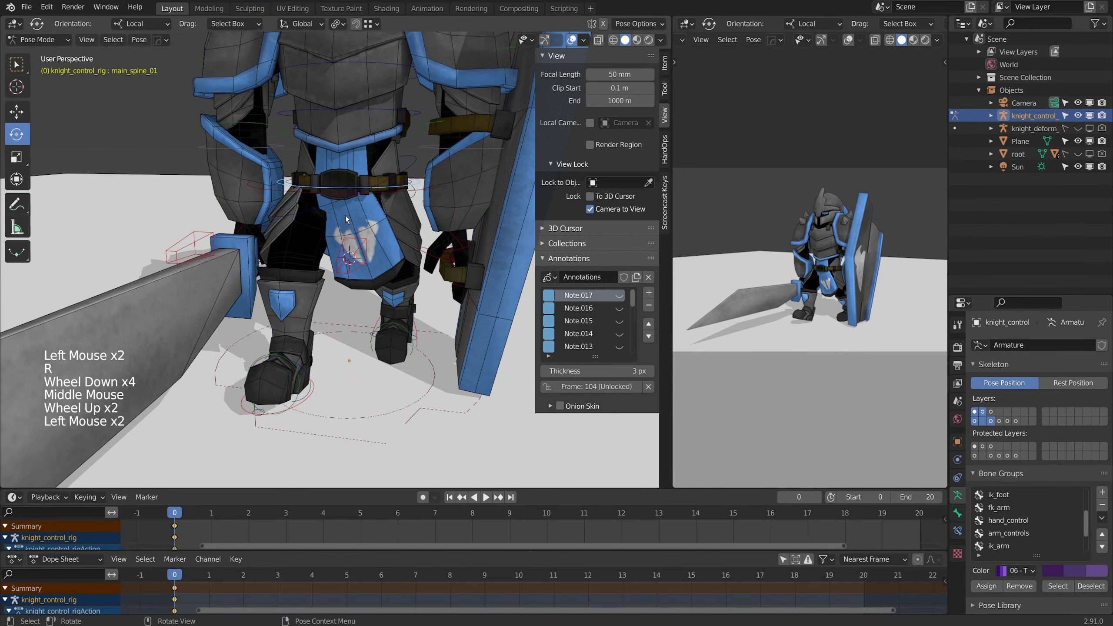
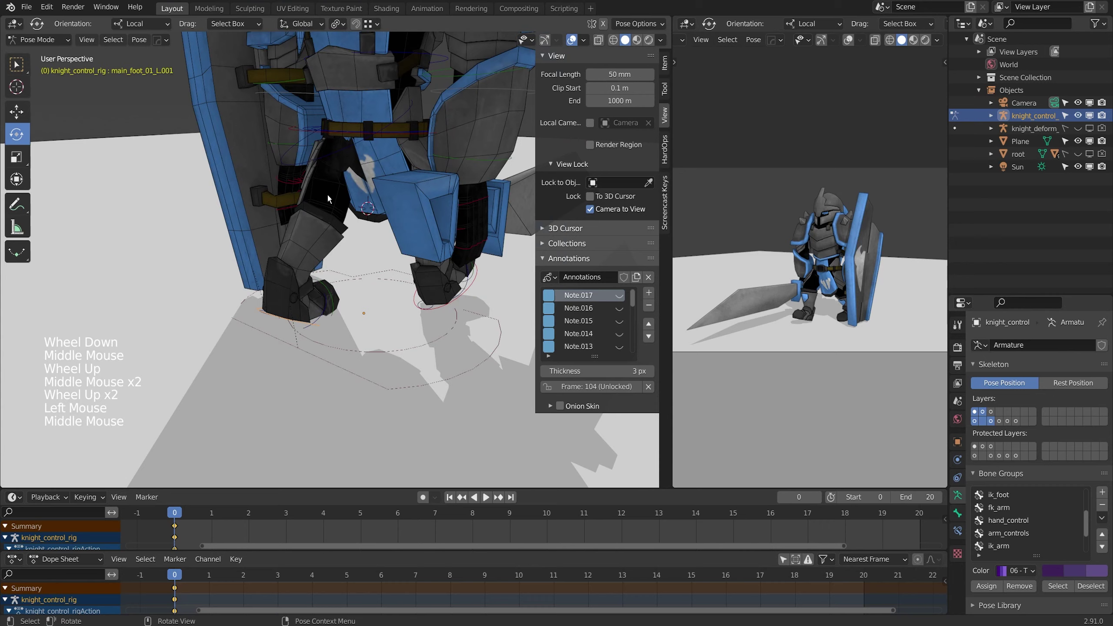
scroll("up", 3)
middle_click(370, 230)
middle_click(393, 235)
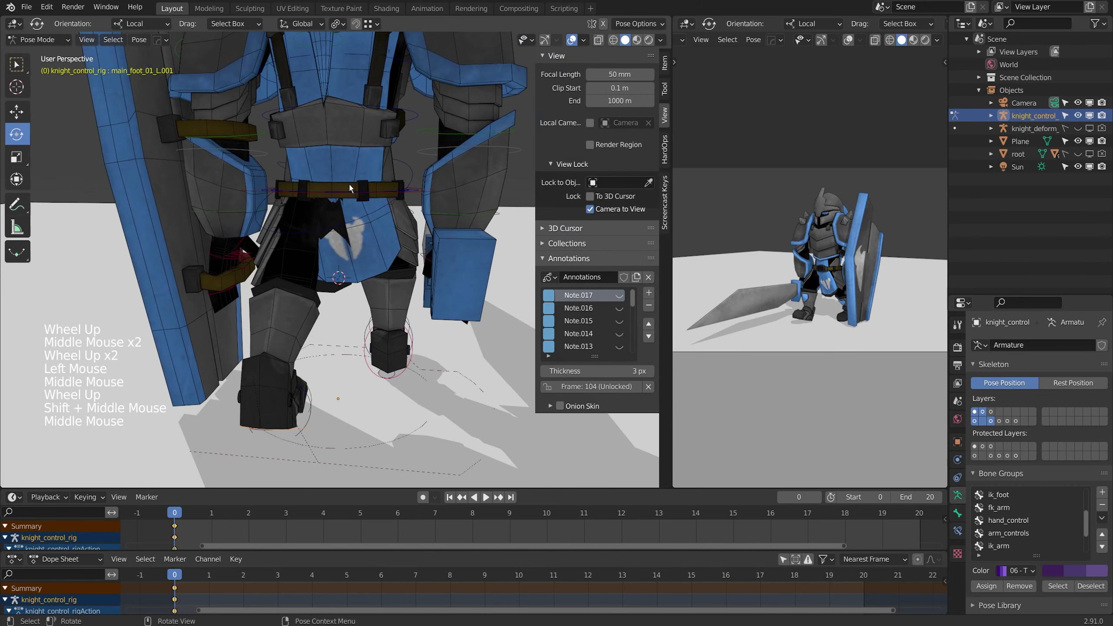
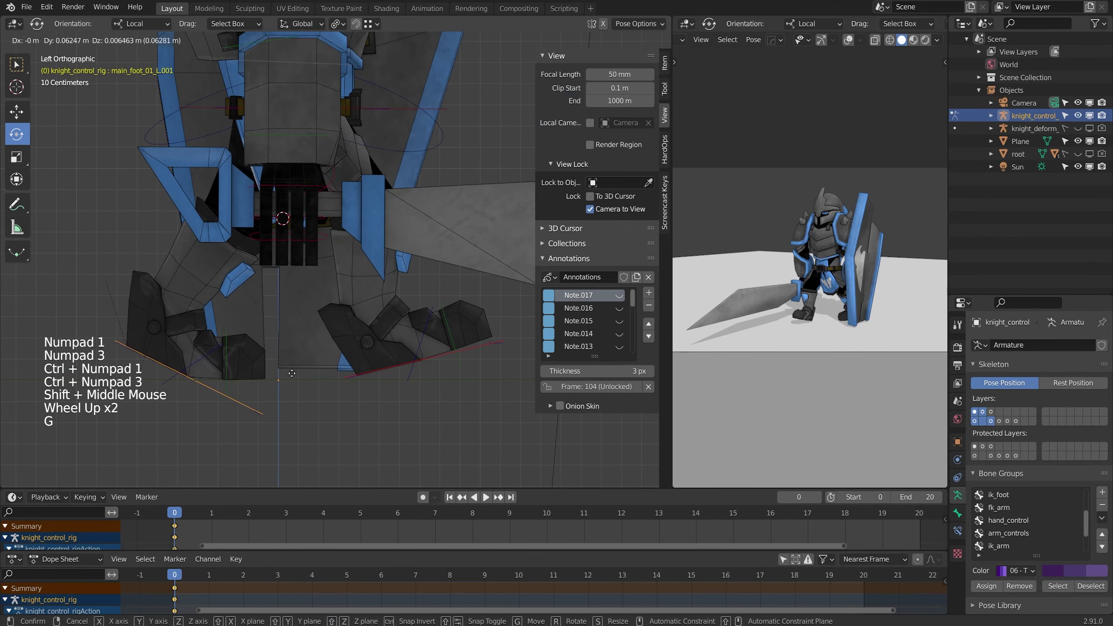
key("g")
scroll("down", 3)
middle_click(367, 259)
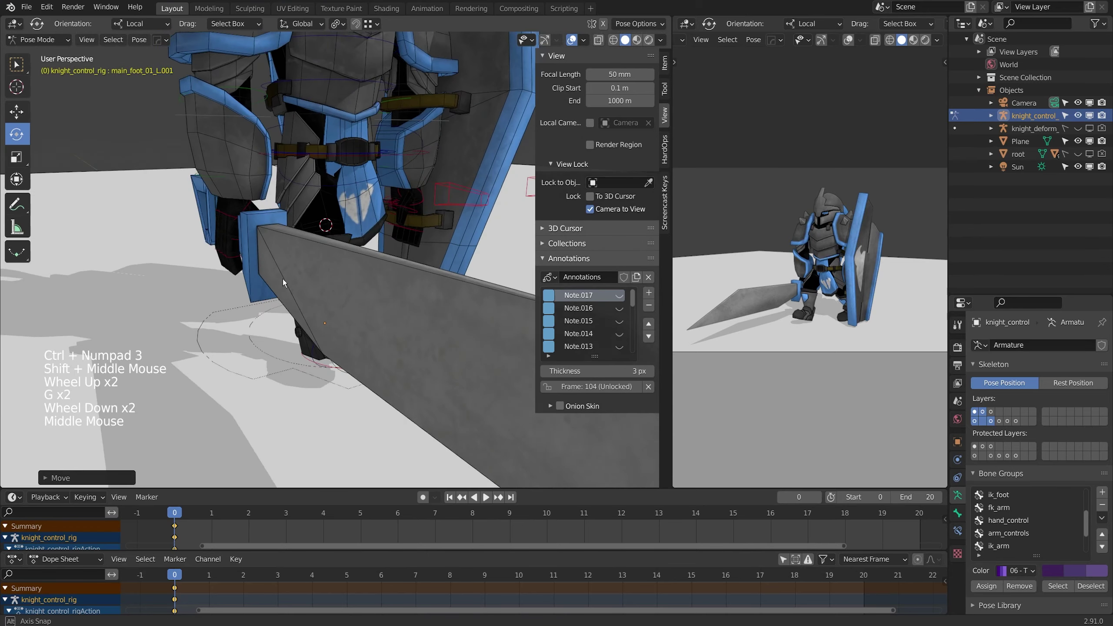
- Select the right armour plate bone and start rotating it
scroll("down", 3)
middle_click(300, 251)
scroll("up", 3)
left_click(307, 227)
middle_click(331, 221)
key("r")
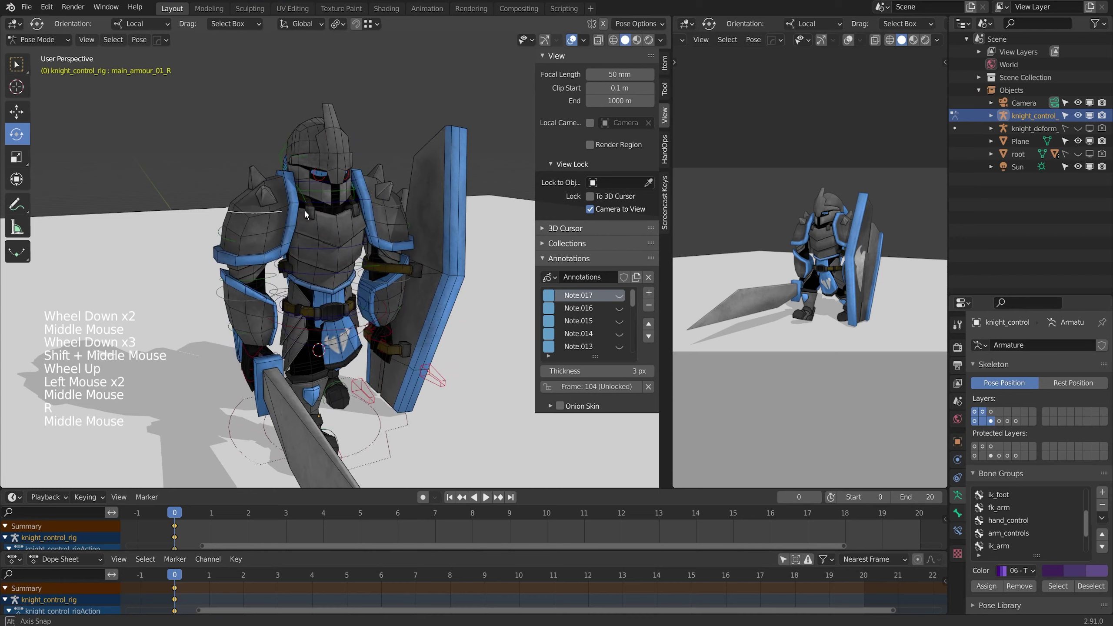
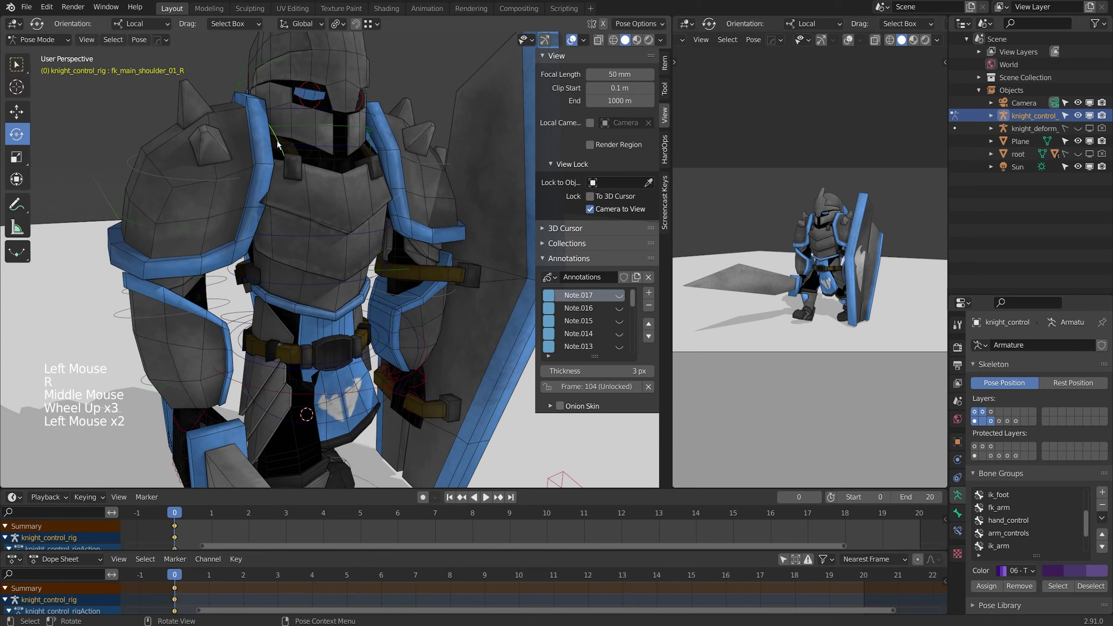
- Rotate fk_main_shoulder_01_R from side views to lower the sword arm
middle_click(308, 138)
key("KP_1")
key("KP_3")
key("ctrl+KP_1")
key("ctrl+KP_3")
scroll("down", 3)
middle_click(246, 135)
scroll("up", 3)
key("r")
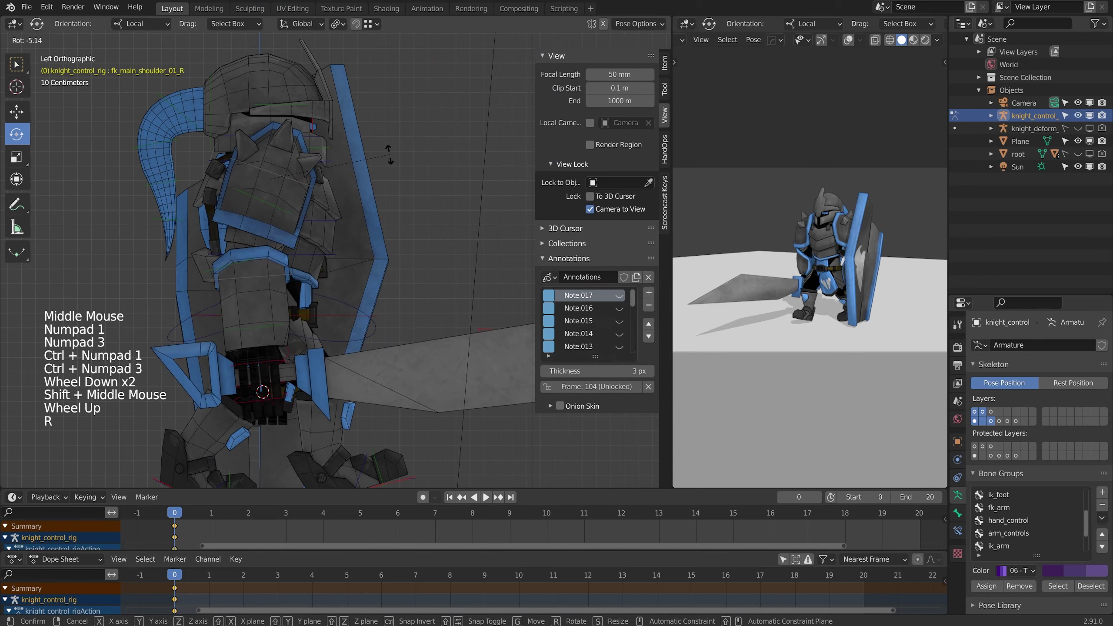
middle_click(405, 208)
scroll("down", 3)
middle_click(307, 301)
scroll("up", 3)
key("r")
scroll("up", 3)
middle_click(448, 187)
scroll("up", 3)
- Select fk_main_shoulder_01_L and rotate it from the side to tilt the shield
left_click(353, 163)
key("KP_1")
key("KP_3")
key("alt+z")
middle_click(353, 235)
scroll("down", 3)
key("alt+z")
key("r")
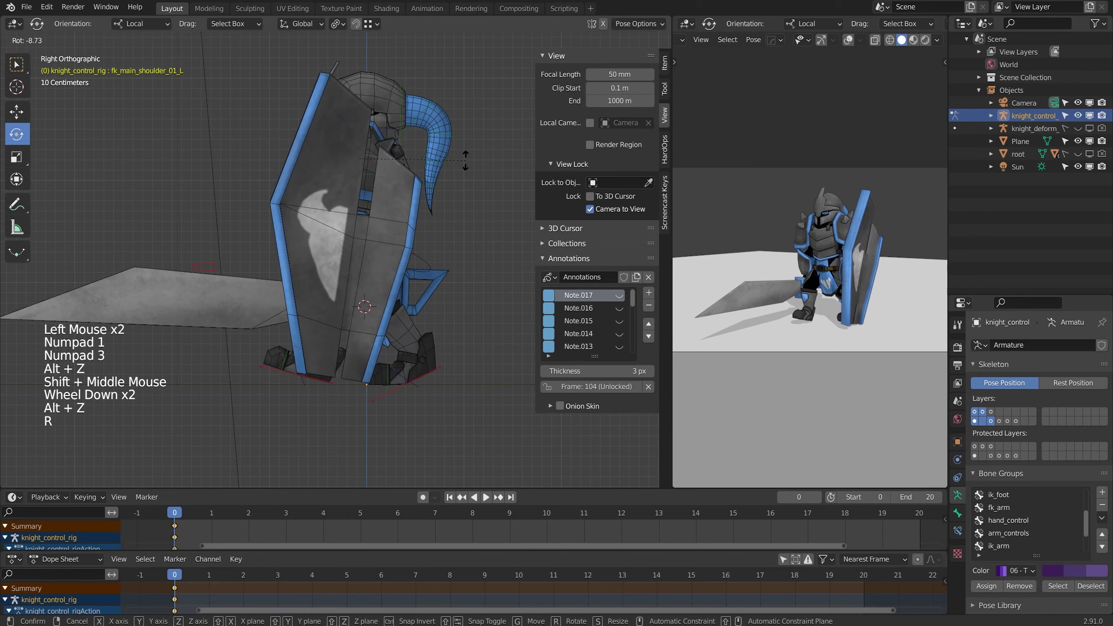
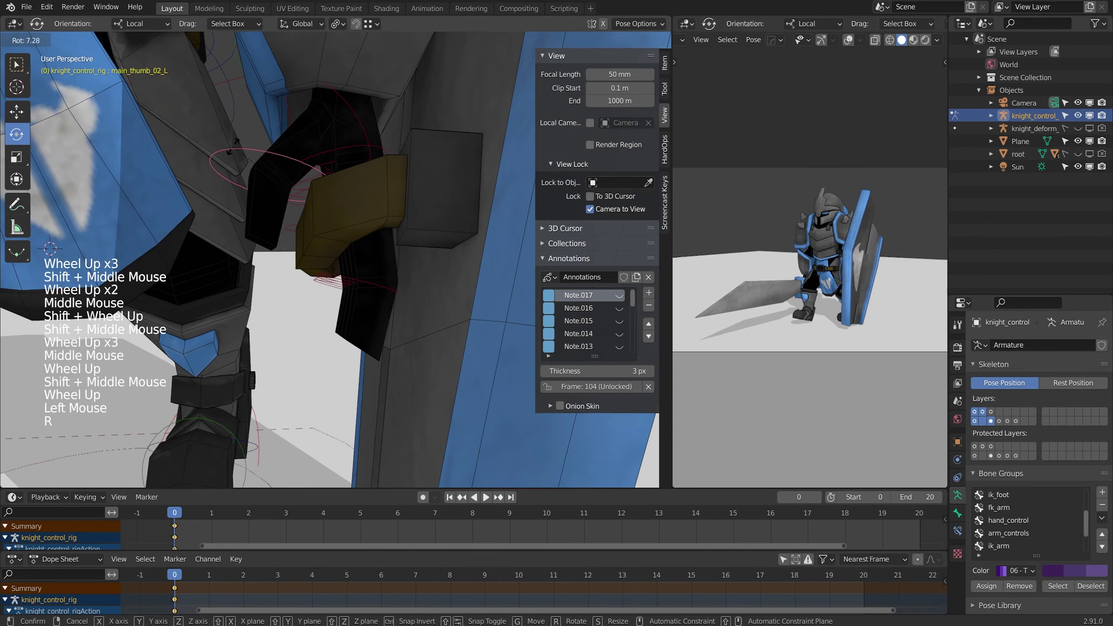
- Rotate the left-hand thumb bones so the thumb bends into the grip
key("r")
left_click(347, 98)
key("r")
key("r")
key("ctrl+z")
key("r")
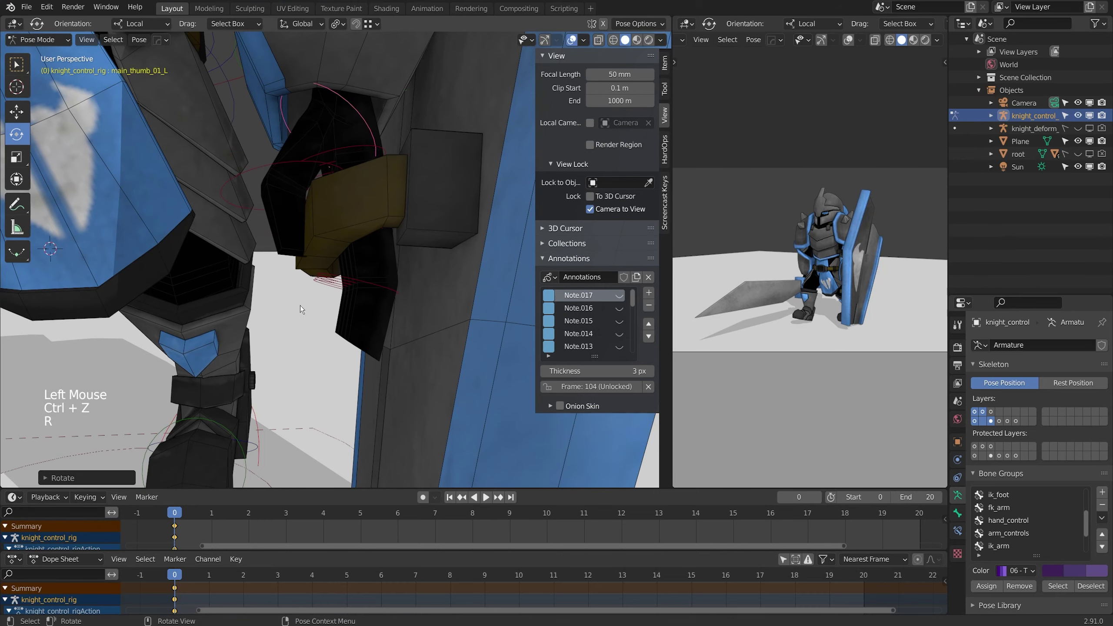
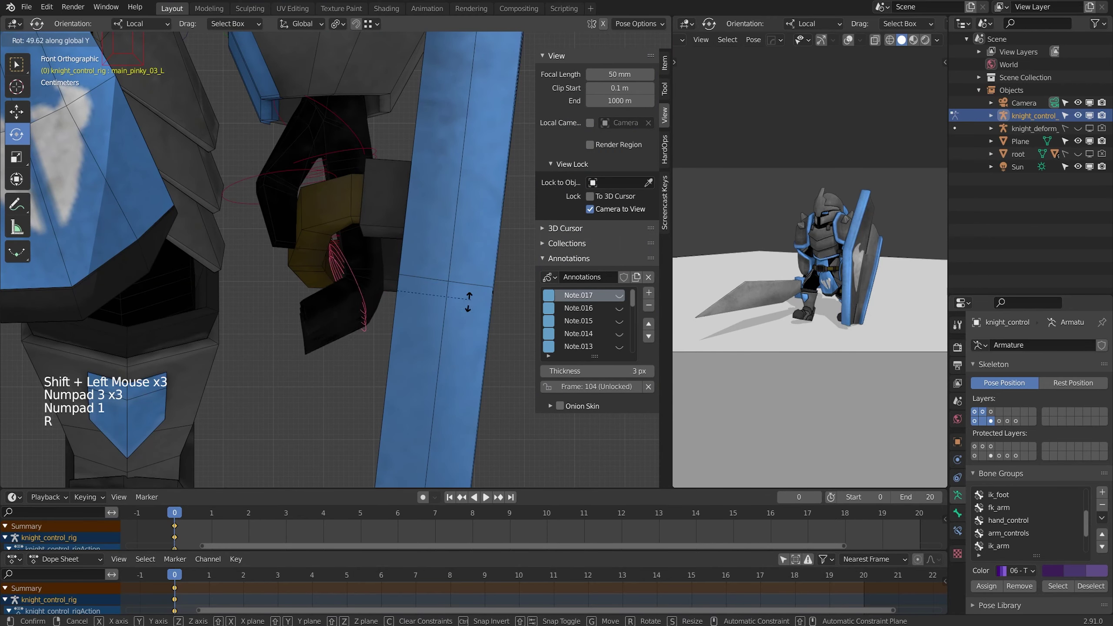
- Curl the pinky and index finger bones around the shield grip
left_click(336, 255)
key("alt+z")
middle_click(332, 255)
scroll("up", 3)
left_click(389, 245)
left_click(411, 255)
scroll("down", 3)
middle_click(402, 239)
middle_click(401, 237)
key("r")
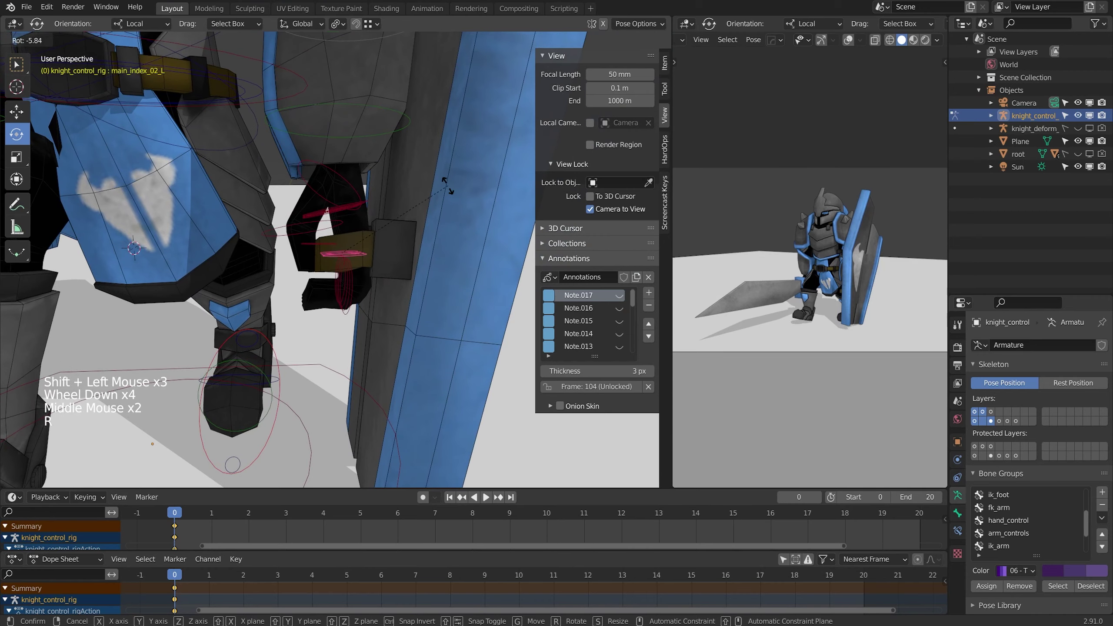
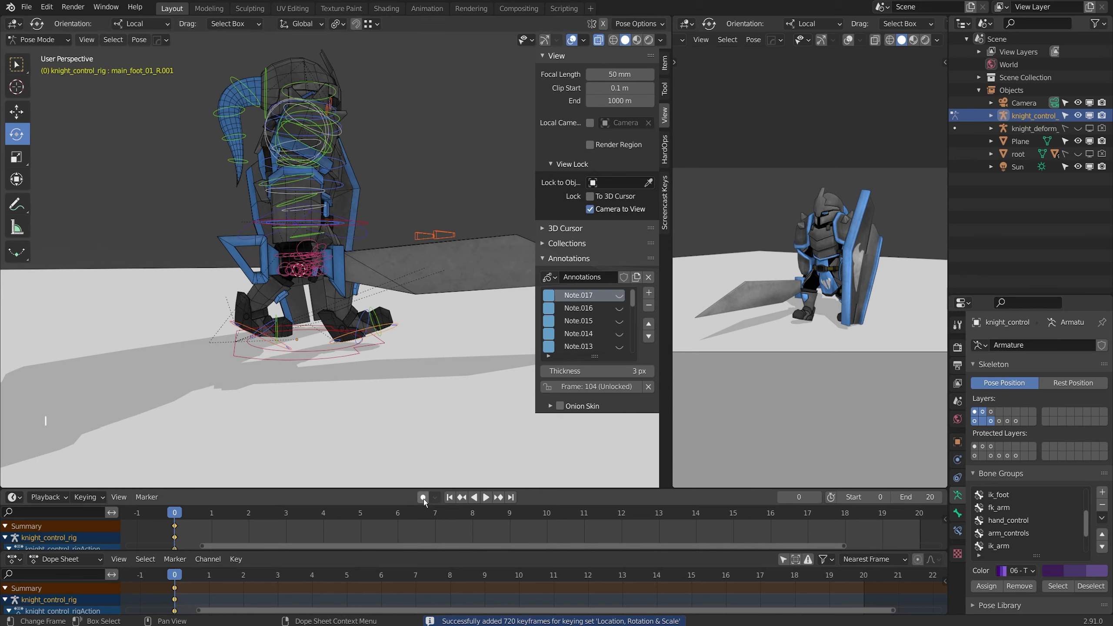
- Switch on the Auto Keying record button in the timeline
left_click(427, 502)
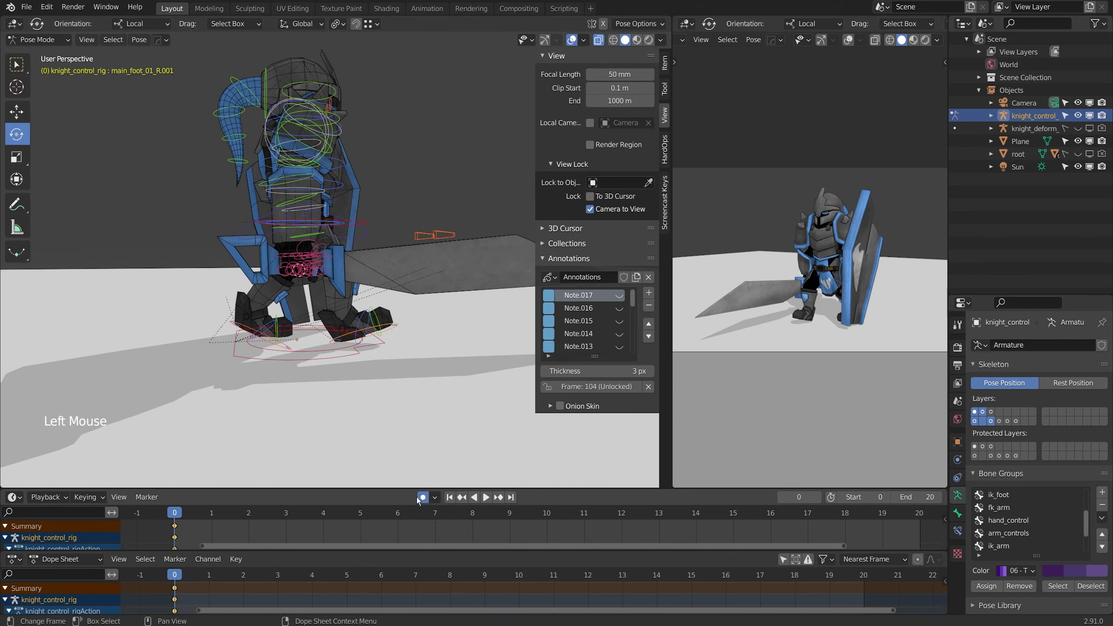
left_click(426, 500)
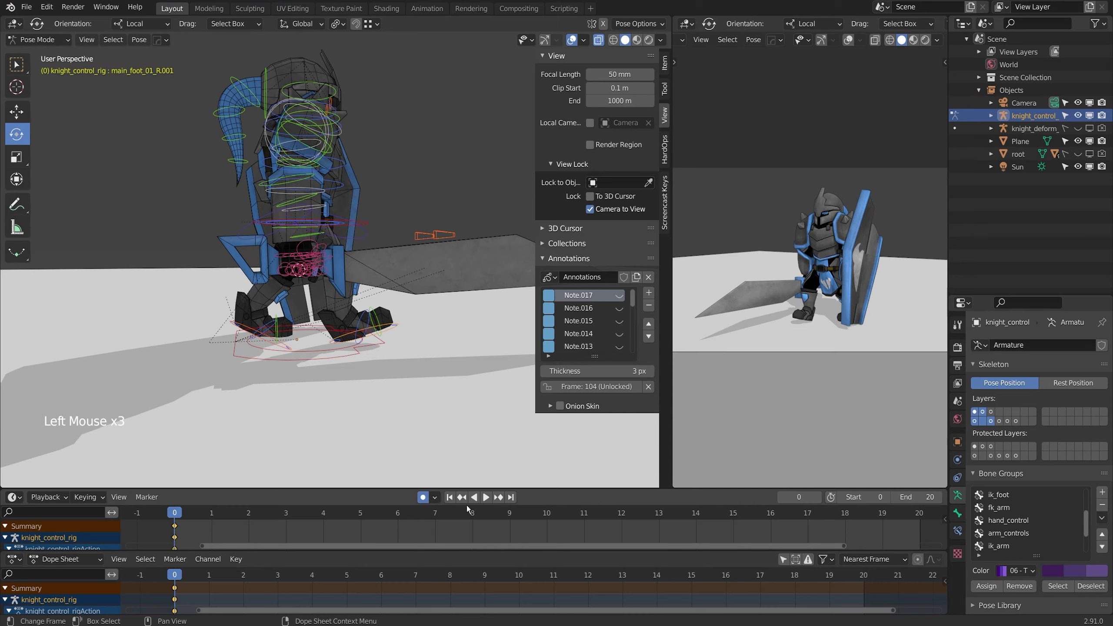
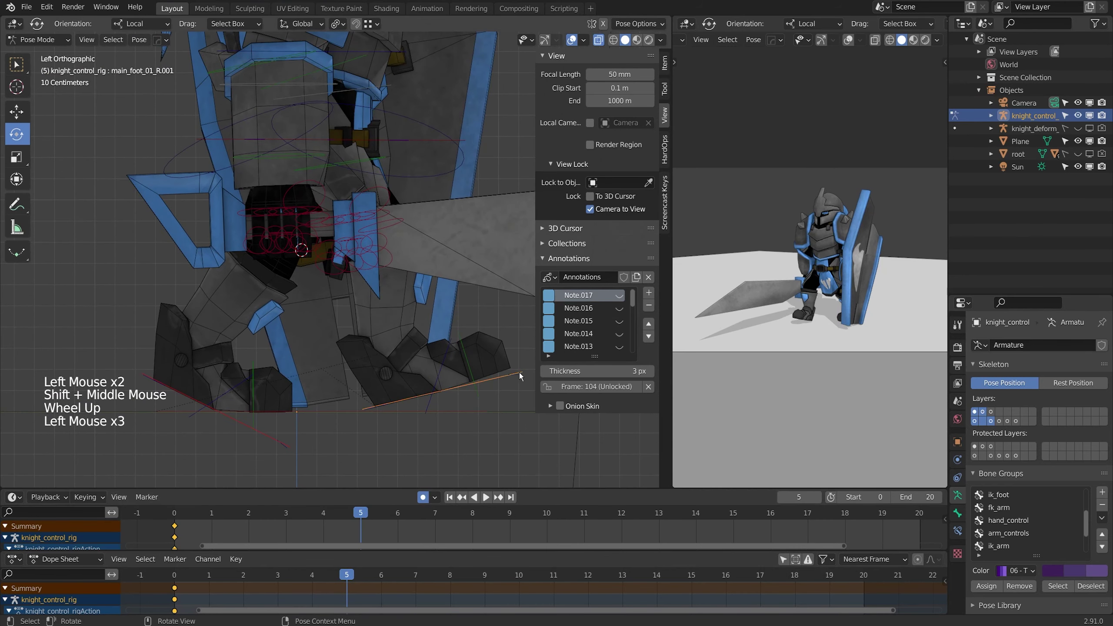
- Move the right foot control and raise/rotate the left foot into a stepping pose keyed at frame 5
key("g")
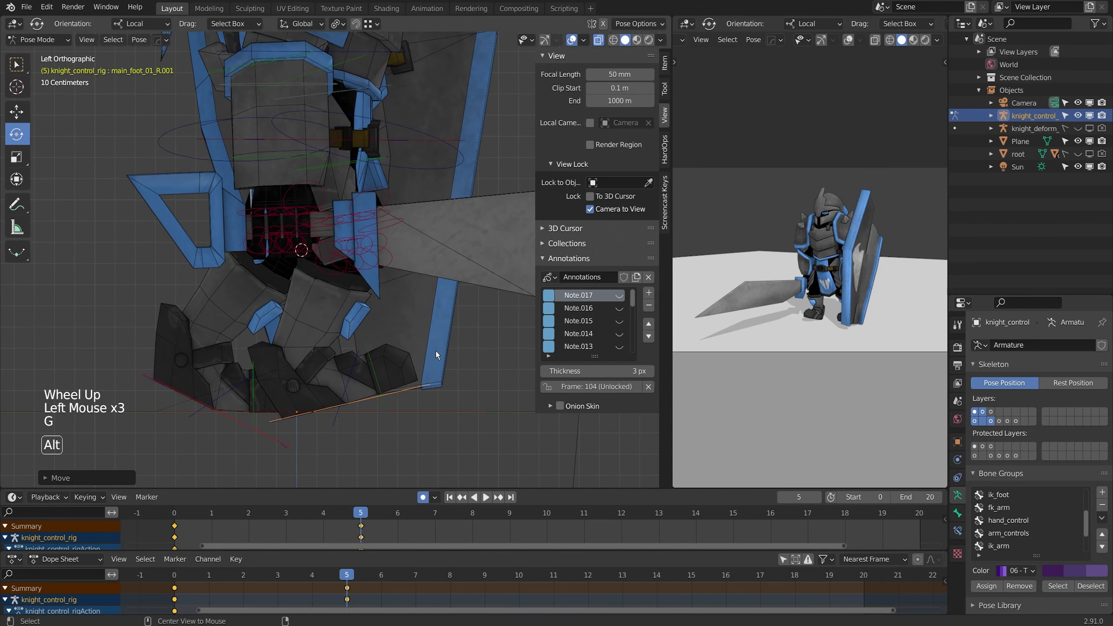
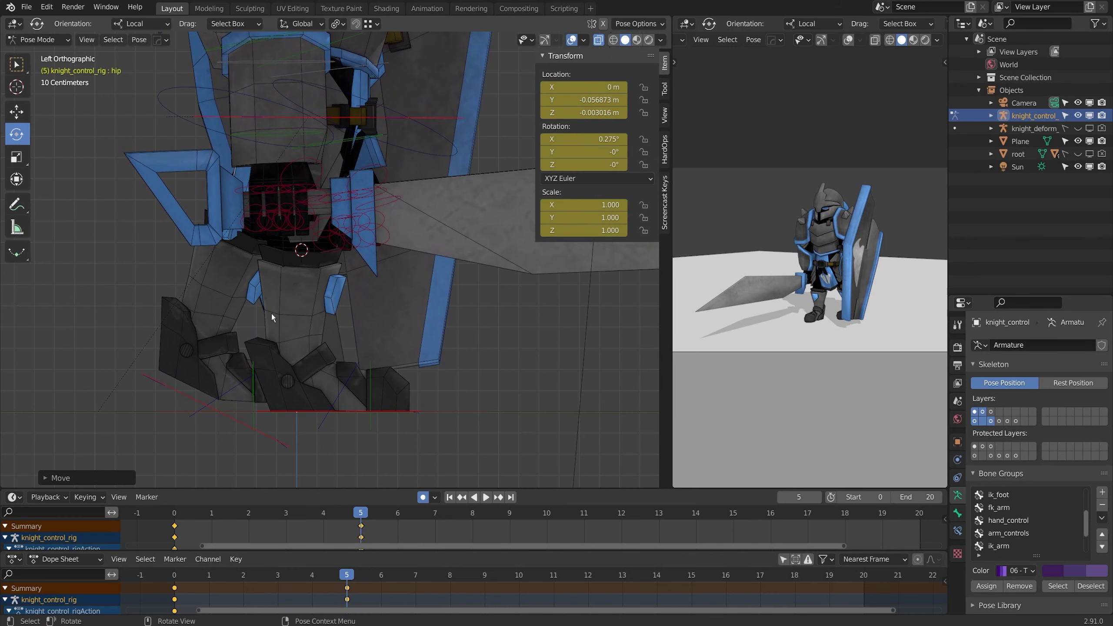
left_click(177, 391)
key("g")
key("r")
key("g")
key("g")
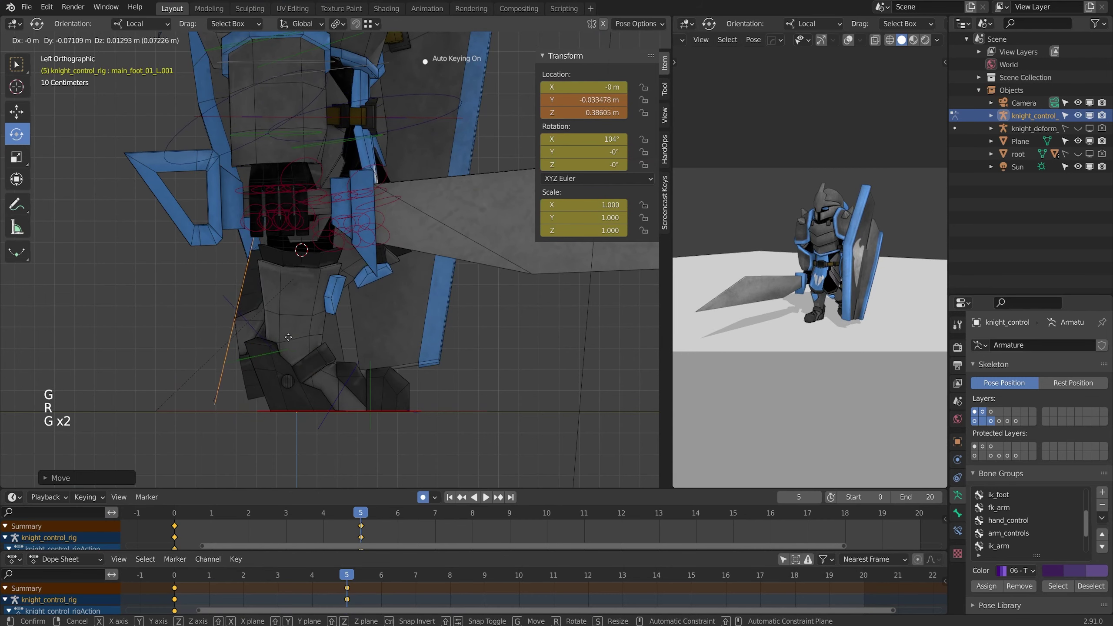
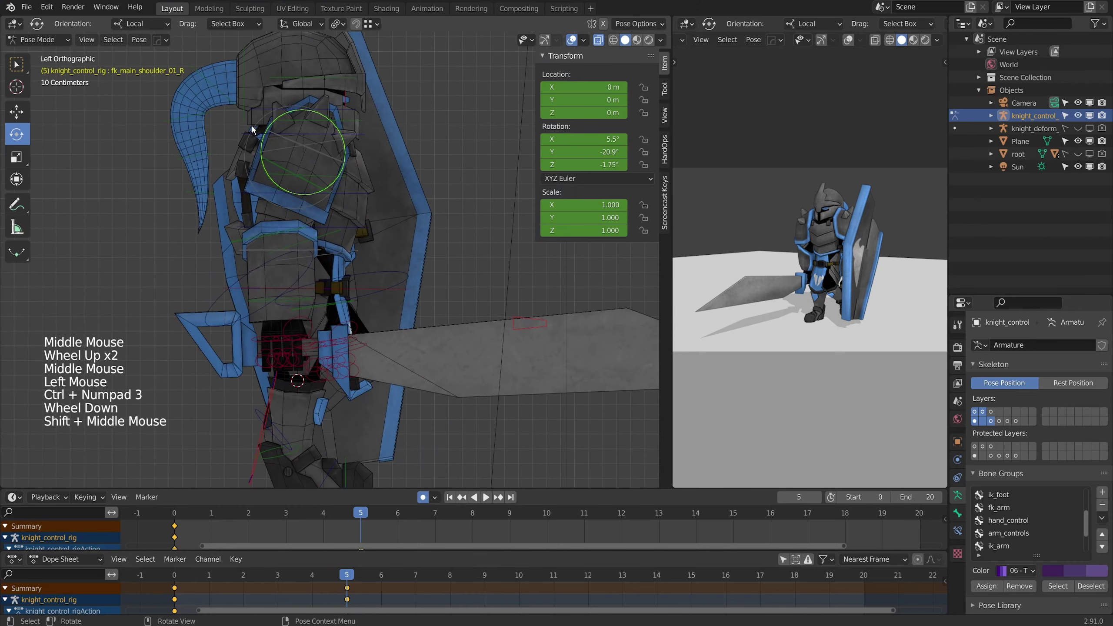
- Rotate the right shoulder, paste the mirrored pose at frame 15 and move to frame 20
key("r")
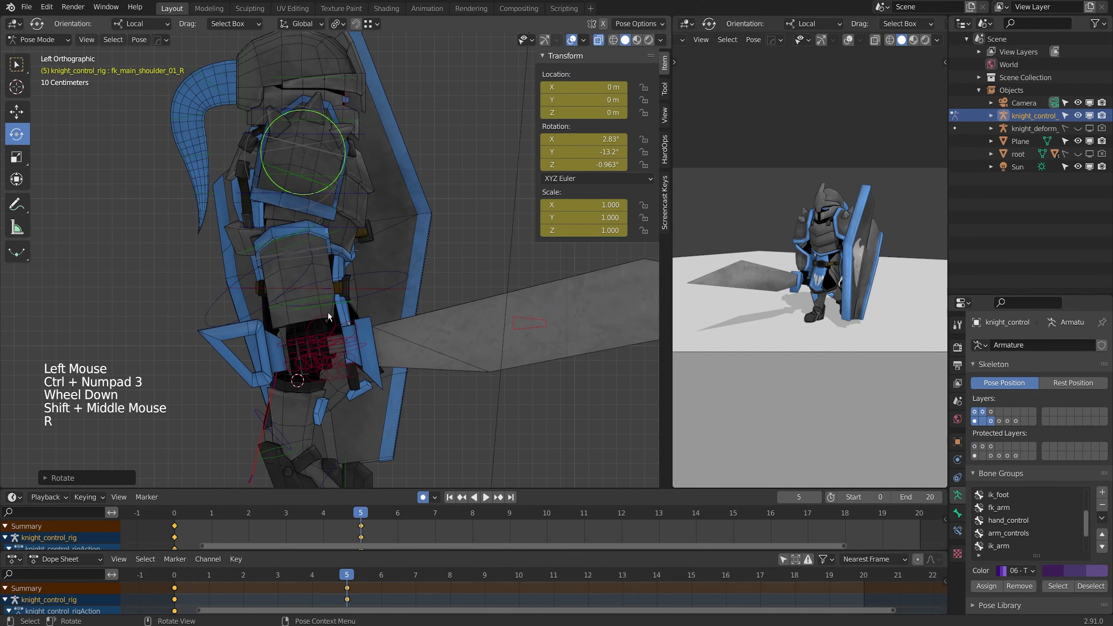
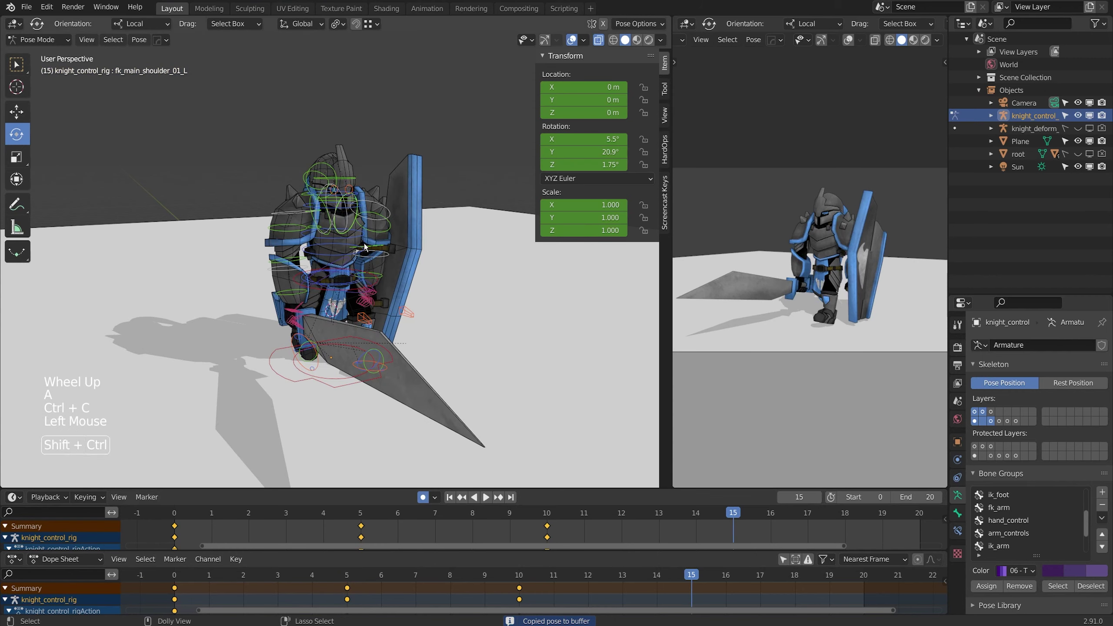
key("ctrl+shift+v")
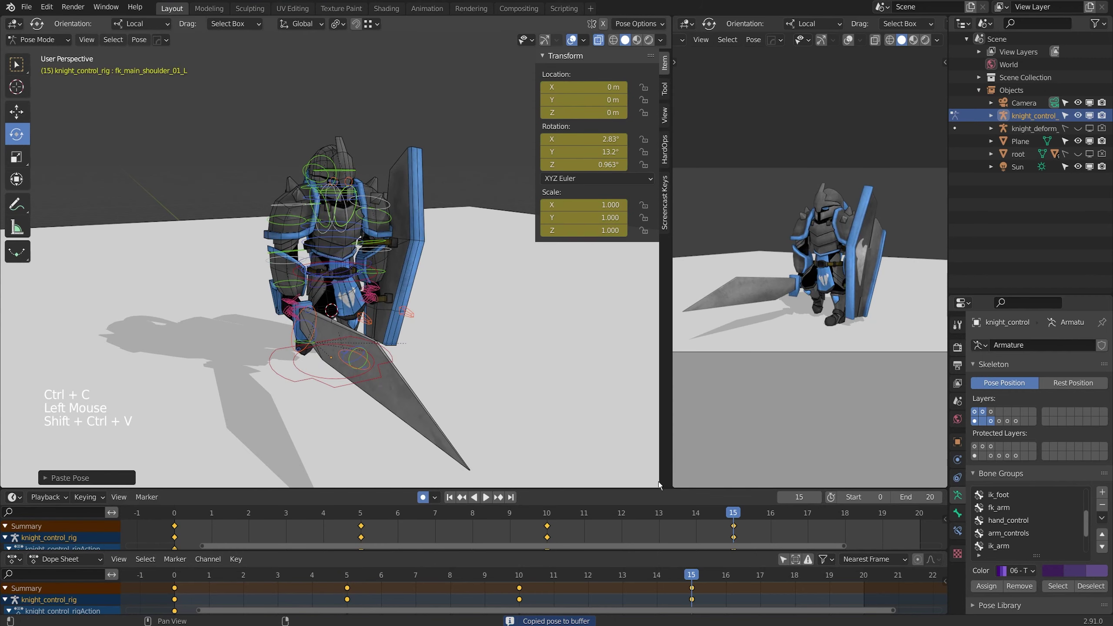
left_click(918, 517)
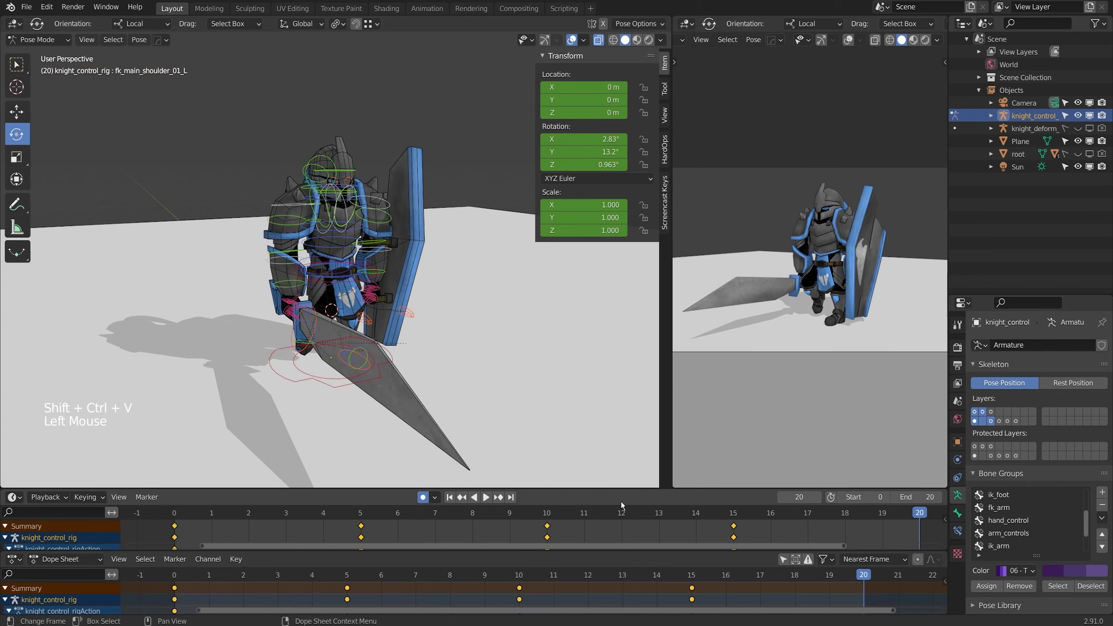
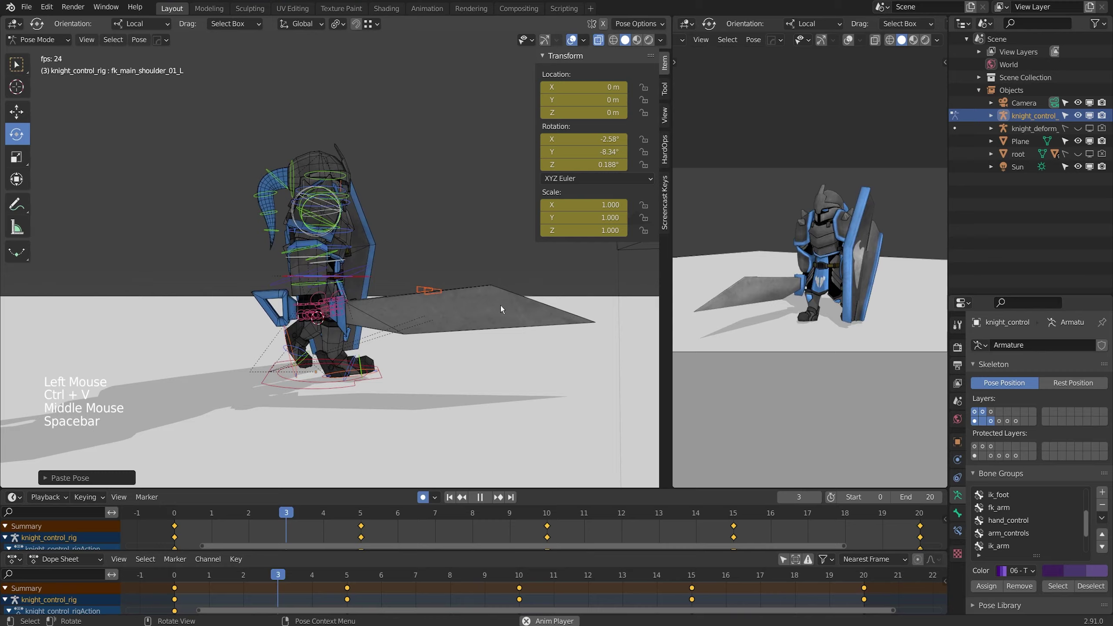
- Orbit around the walking knight and stop the walk-cycle playback
middle_click(493, 309)
scroll("up", 3)
middle_click(350, 328)
middle_click(314, 338)
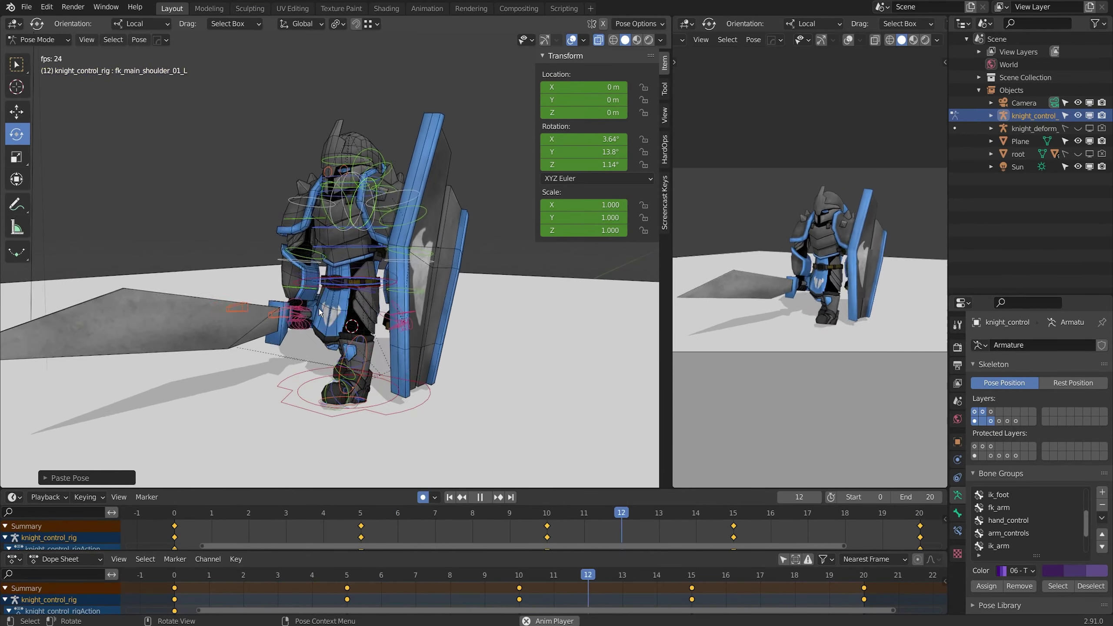
key("space")
- Zoom toward the belt and select the front belt flap bone for posing
scroll("up", 3)
scroll("up", 3)
middle_click(375, 356)
left_click(180, 517)
middle_click(451, 276)
scroll("up", 3)
- Swing the first belt flap outward with trackball rotation at frame 0
left_click(372, 297)
key("r")
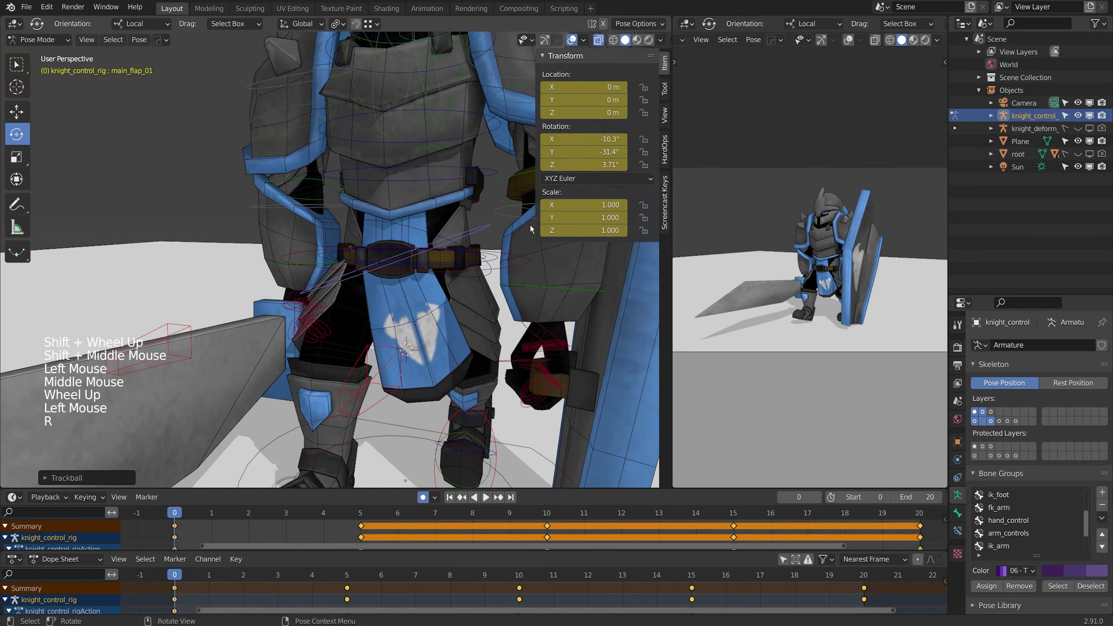
key("r")
key("r")
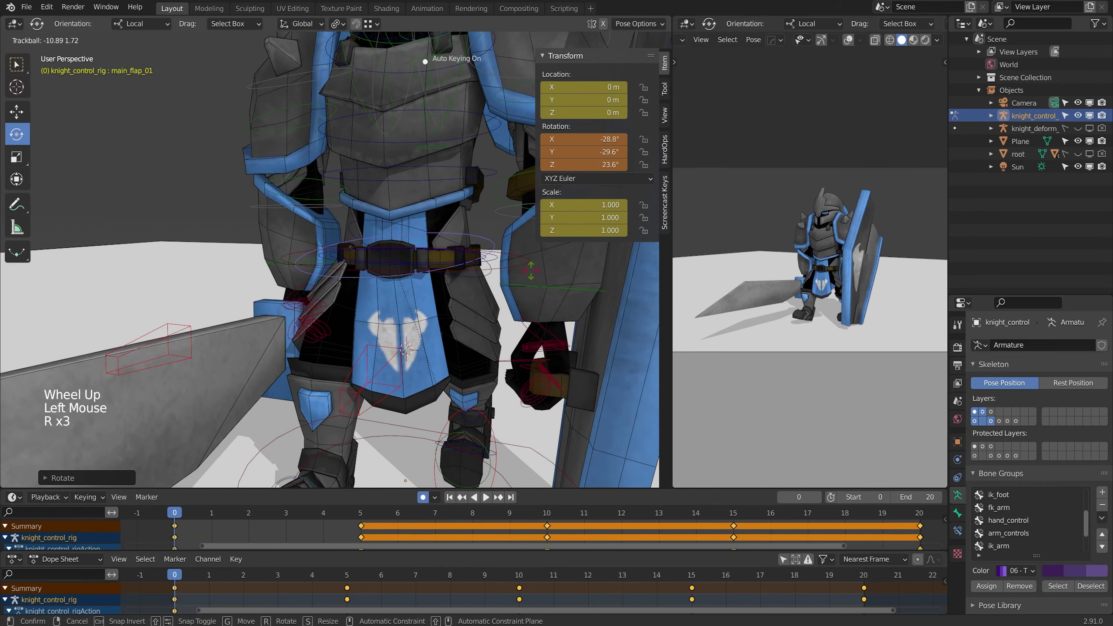
key("r")
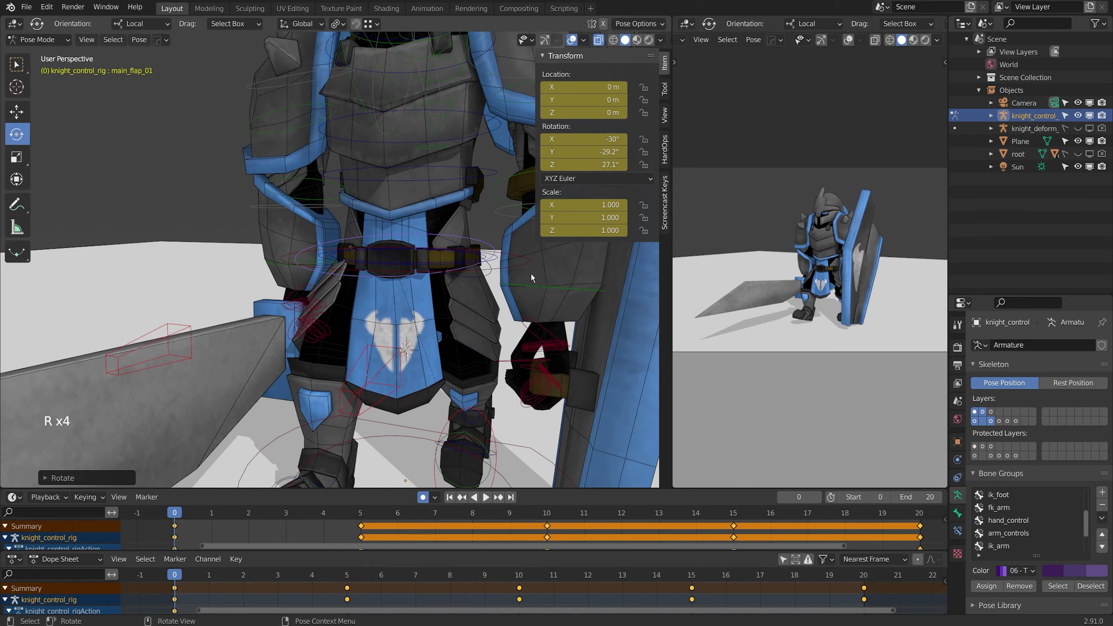
- Swing the flap the other way at frame 5 and start rotating the second flap
left_click(365, 514)
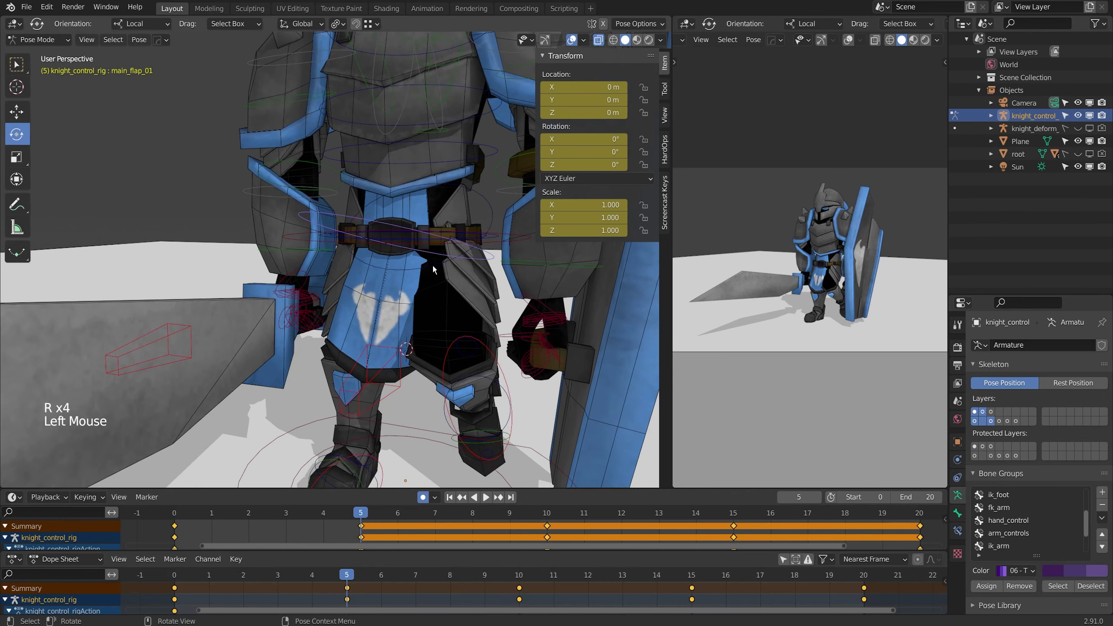
key("r")
key("r")
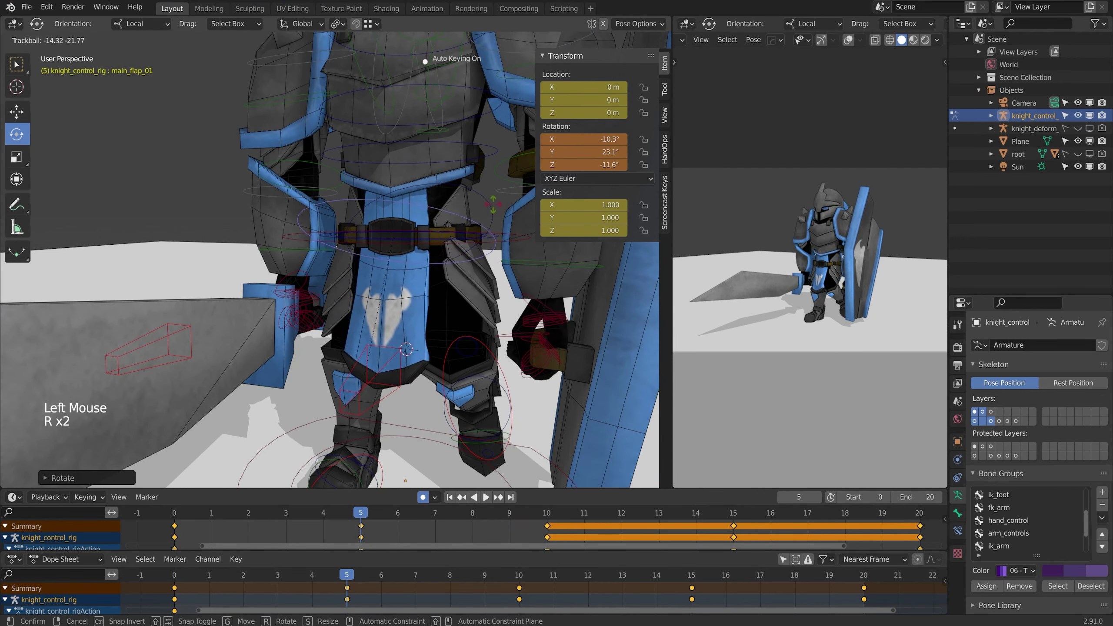
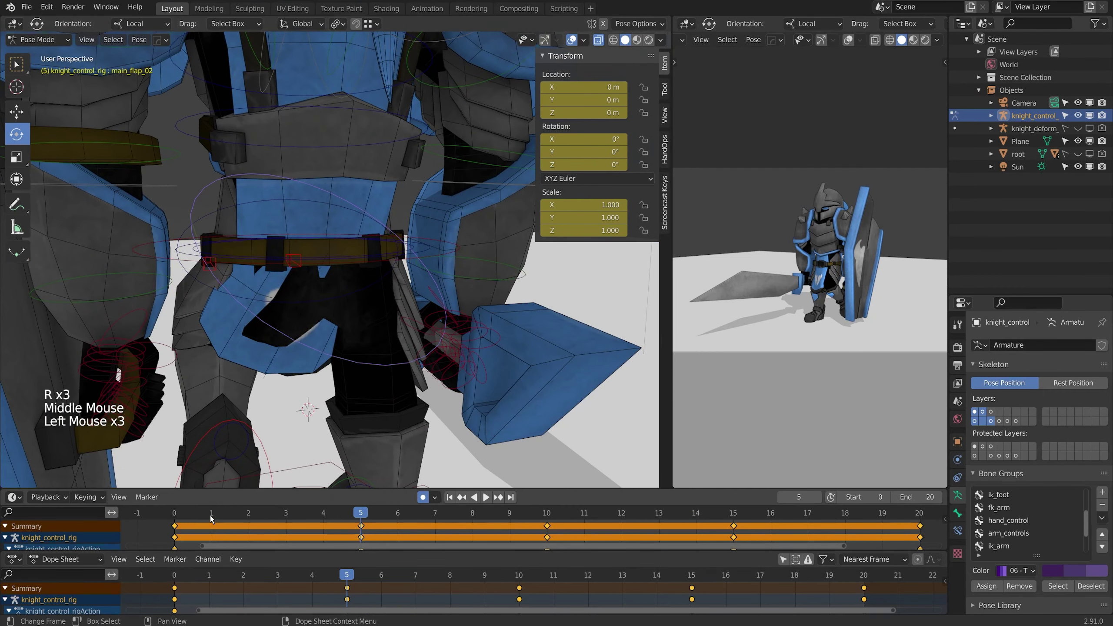
key("r")
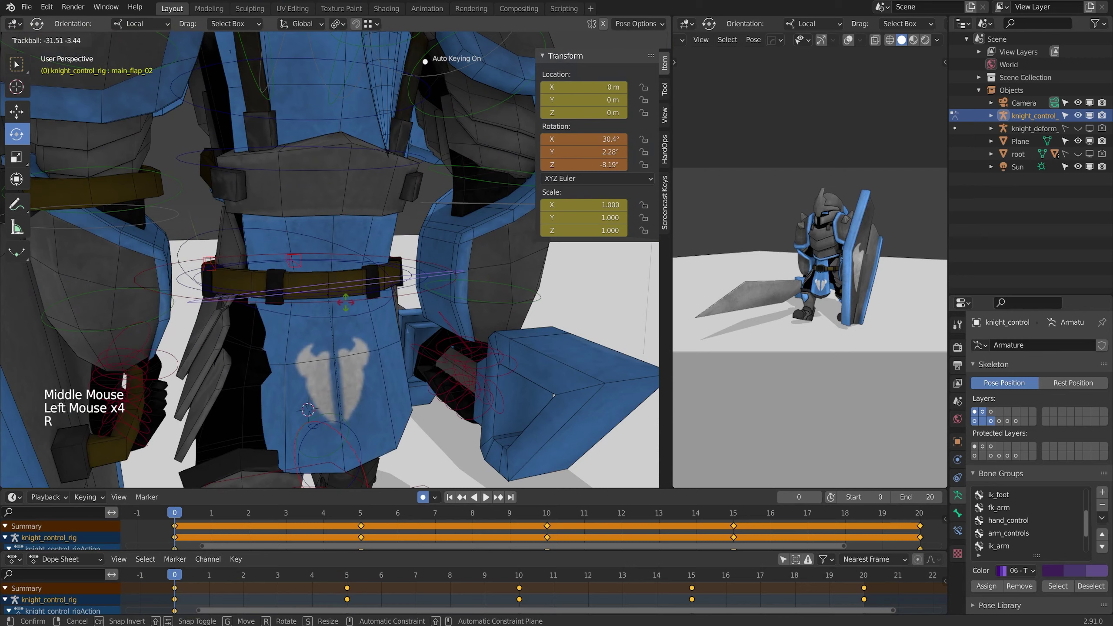
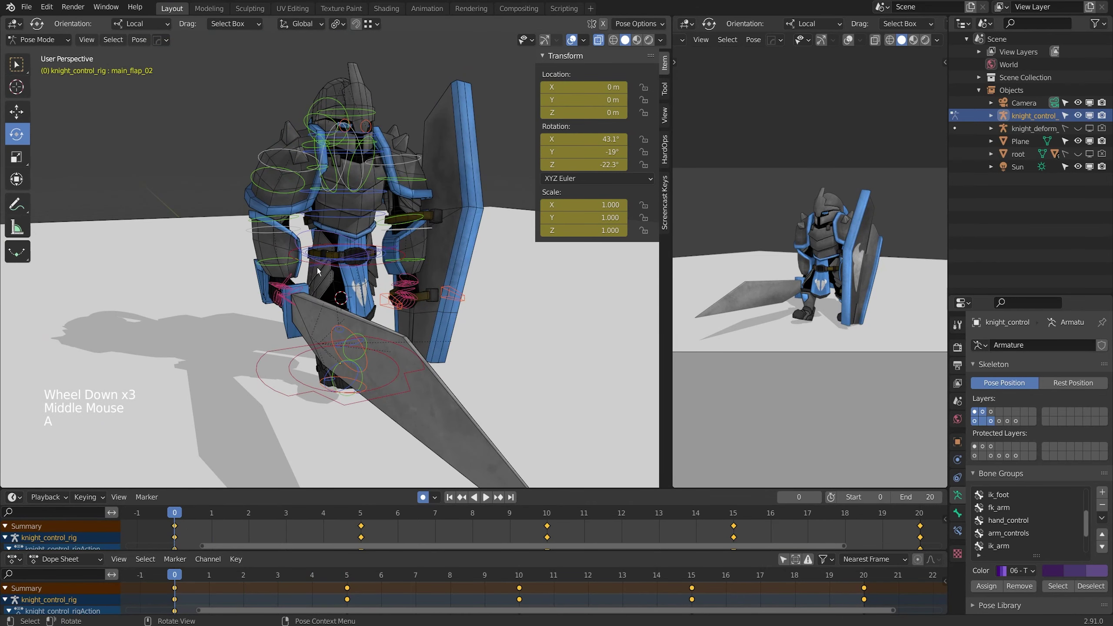
- Copy the belt flap pose and replay the walk cycle before naming it knight_walk
key("ctrl+c")
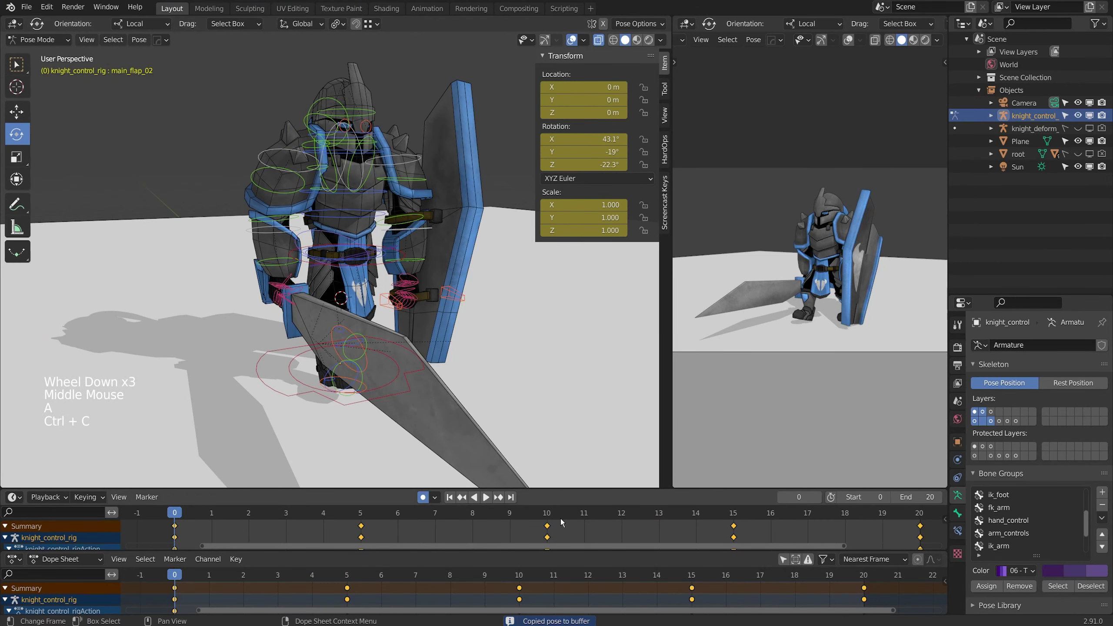
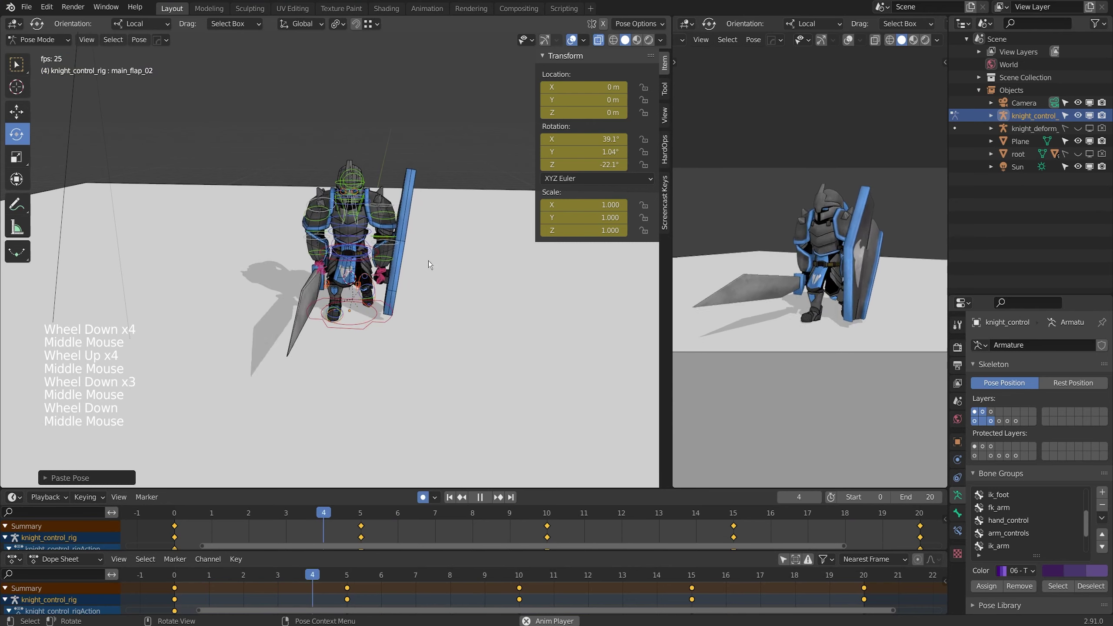
key("space")
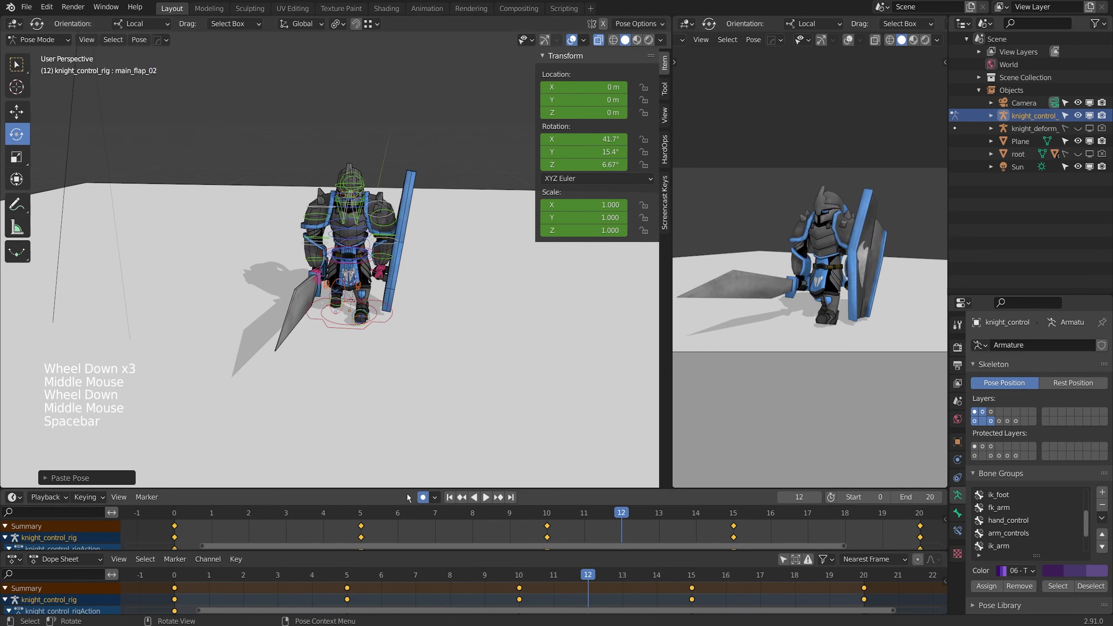
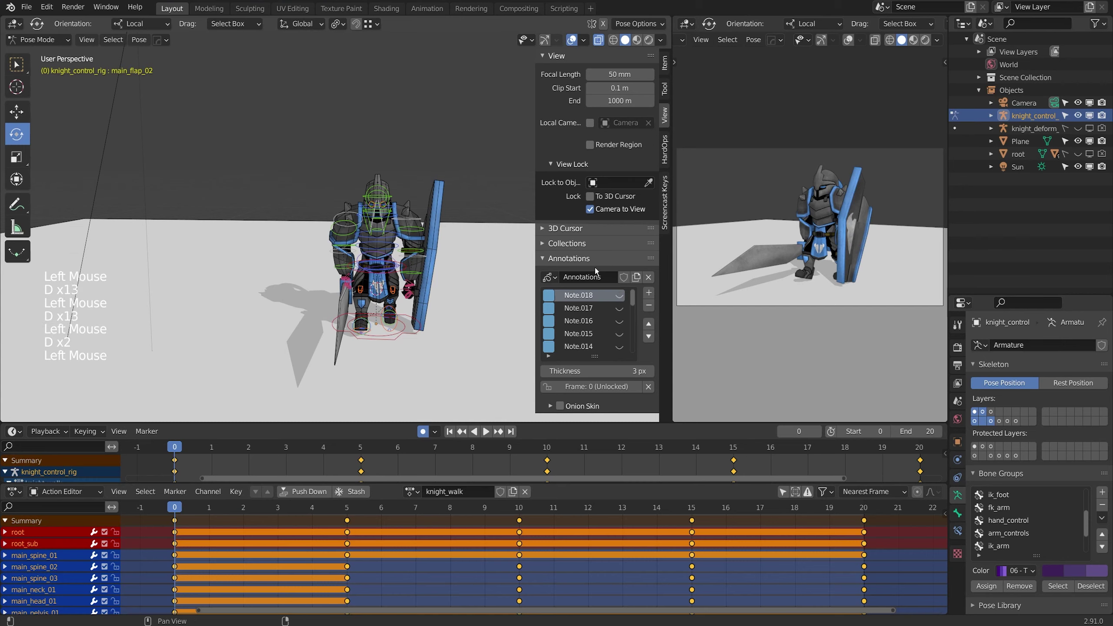
- Switch the Outliner display mode to Orphan Data, listing the Brushes group
left_click(987, 26)
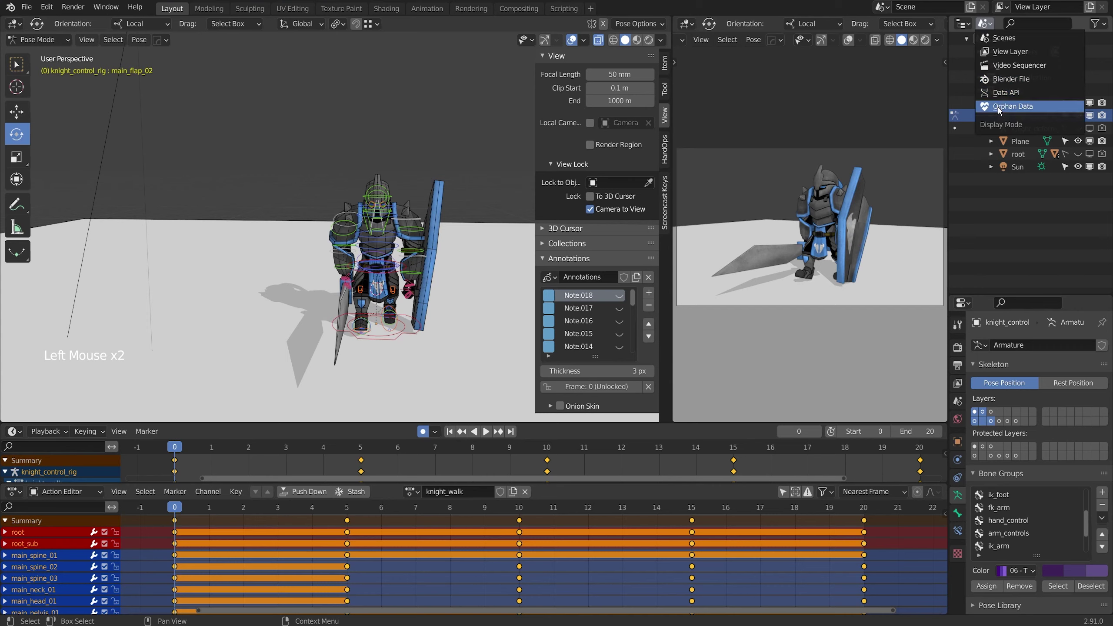
left_click(960, 47)
- Show Blender File data, expand Actions and select knight_walk to give it a fake user
left_click(959, 43)
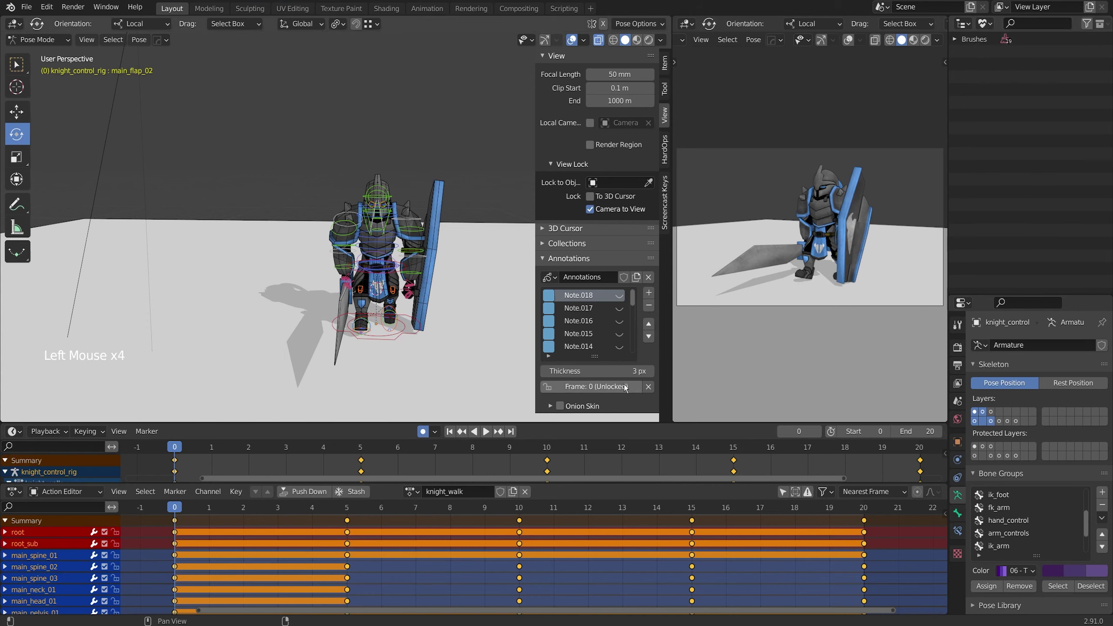
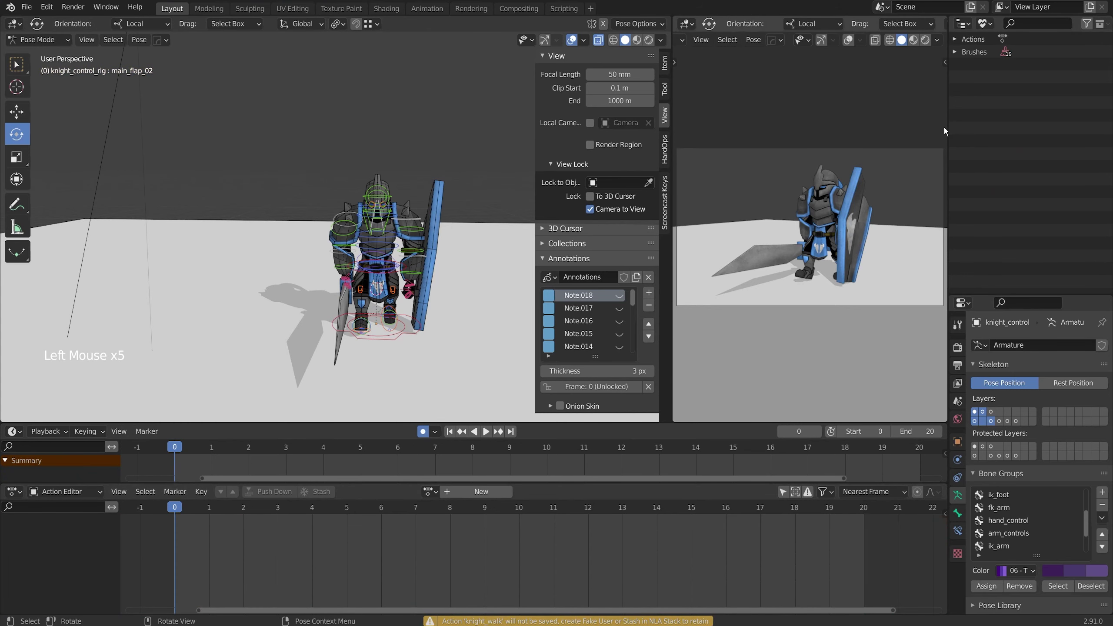
left_click(864, 42)
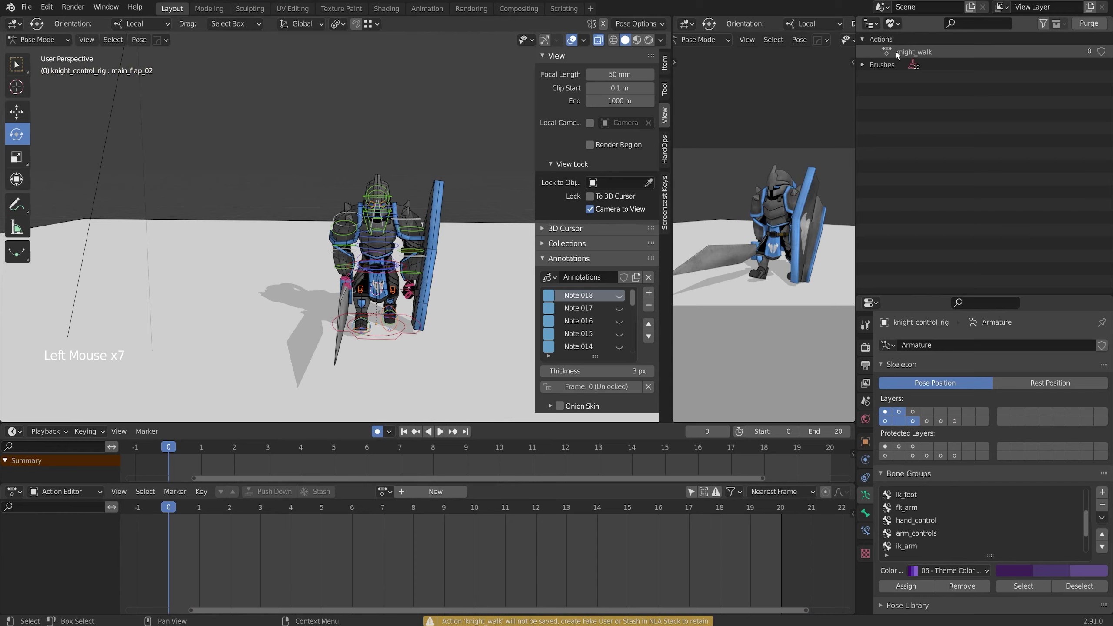
left_click(897, 55)
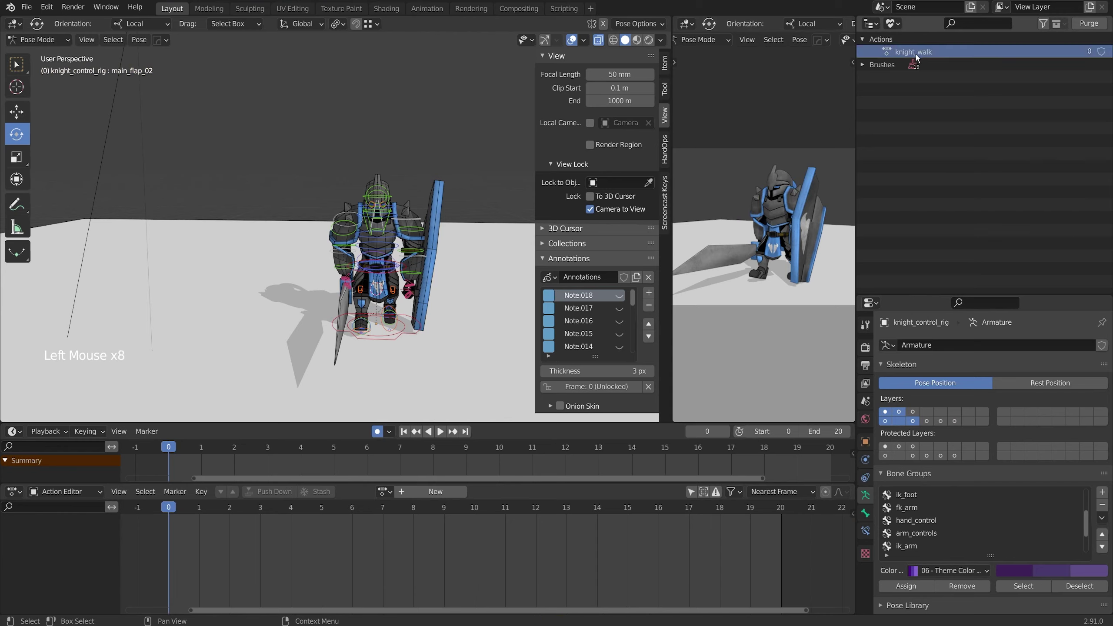
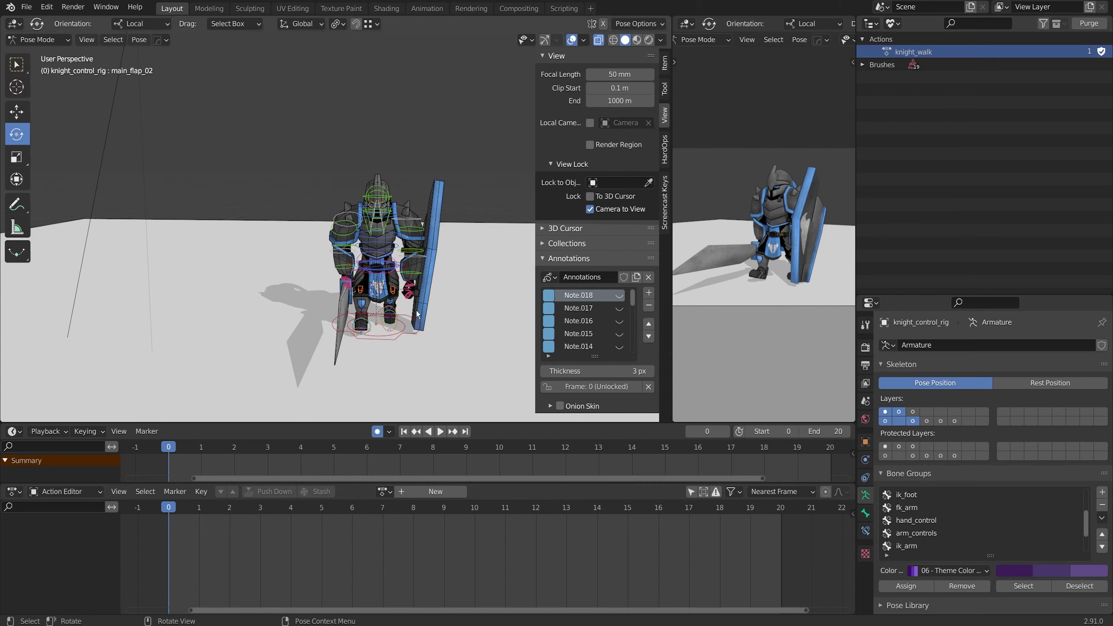
scroll("up", 3)
- Zoom in on the knight and dismiss an accidental popup while setting up the new action
middle_click(382, 347)
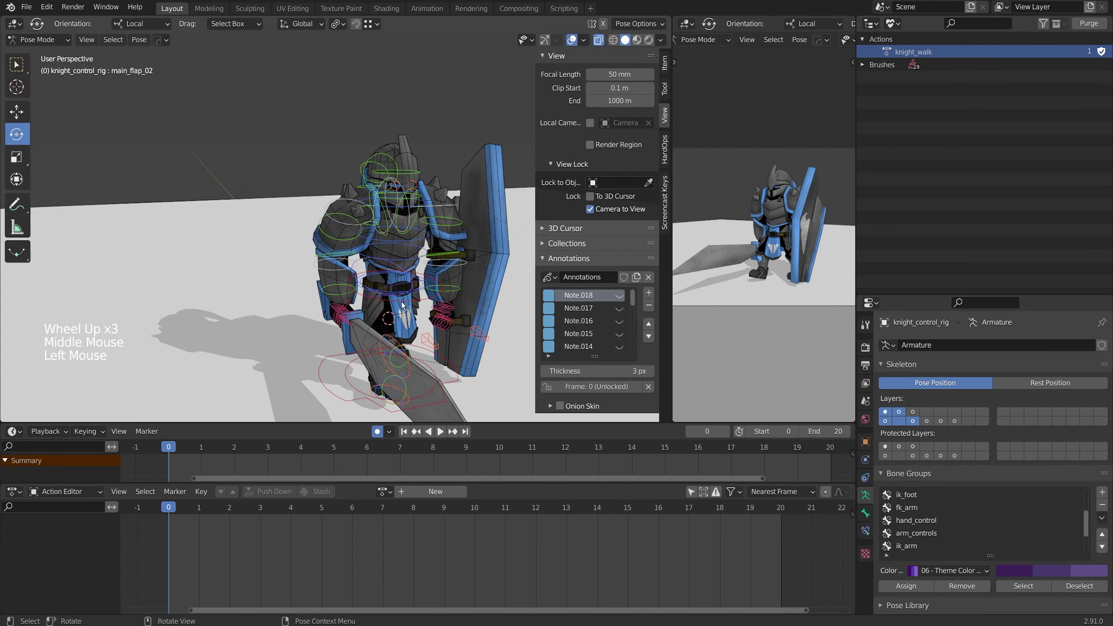
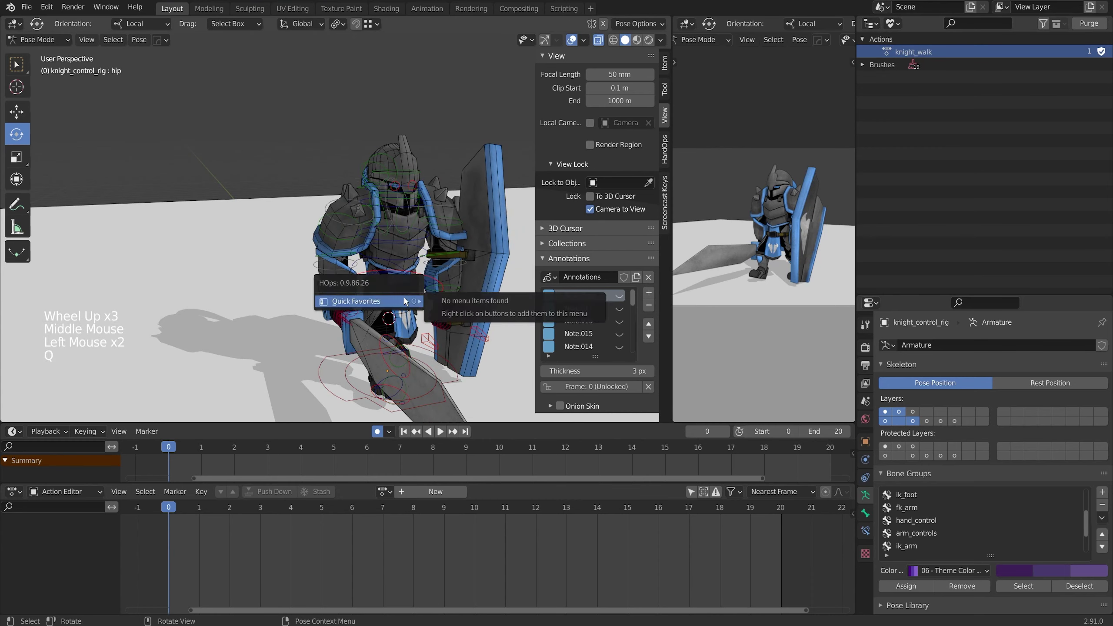
key("a")
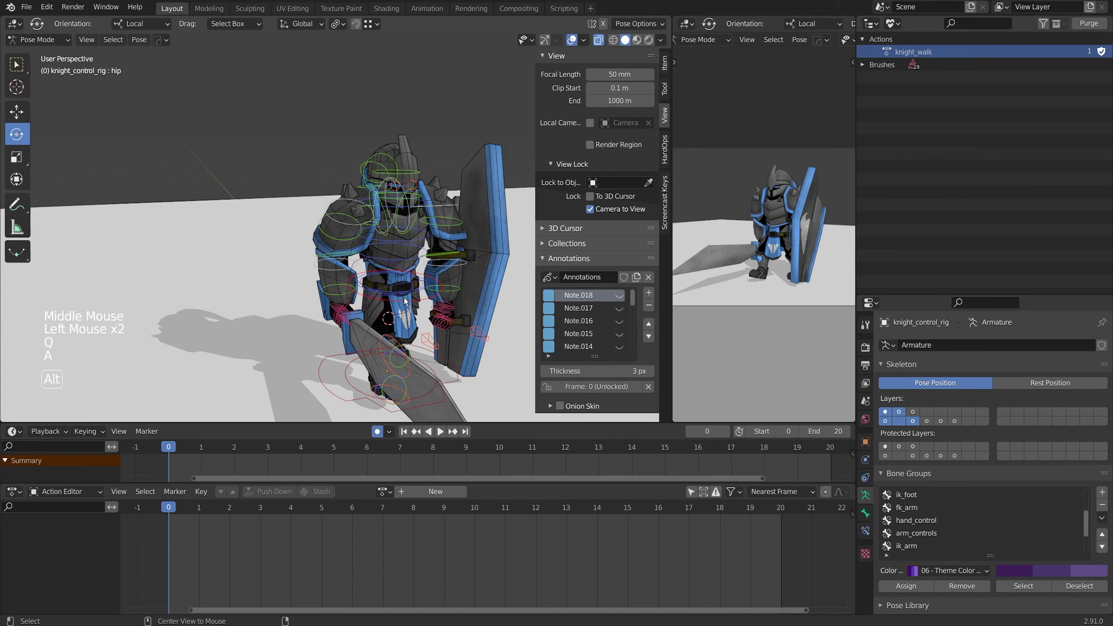
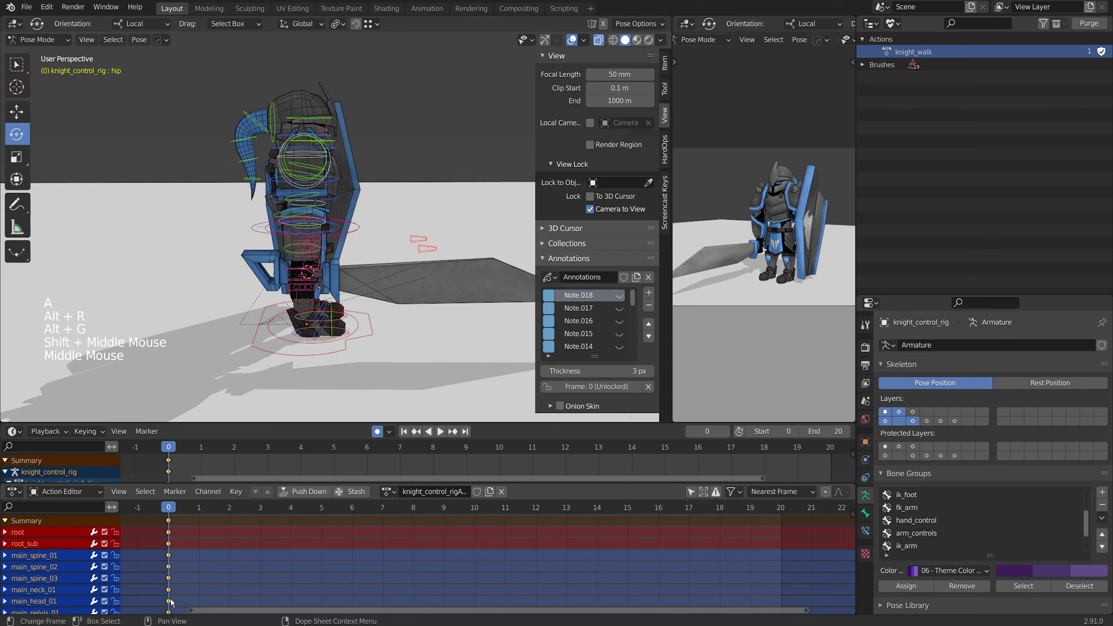
scroll("down", 3)
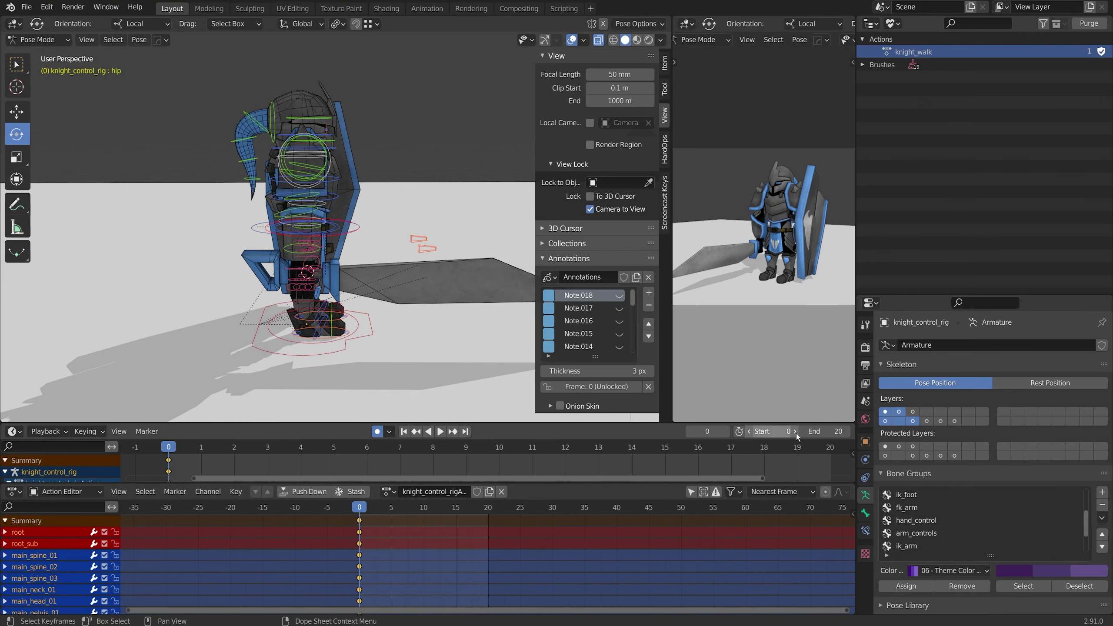
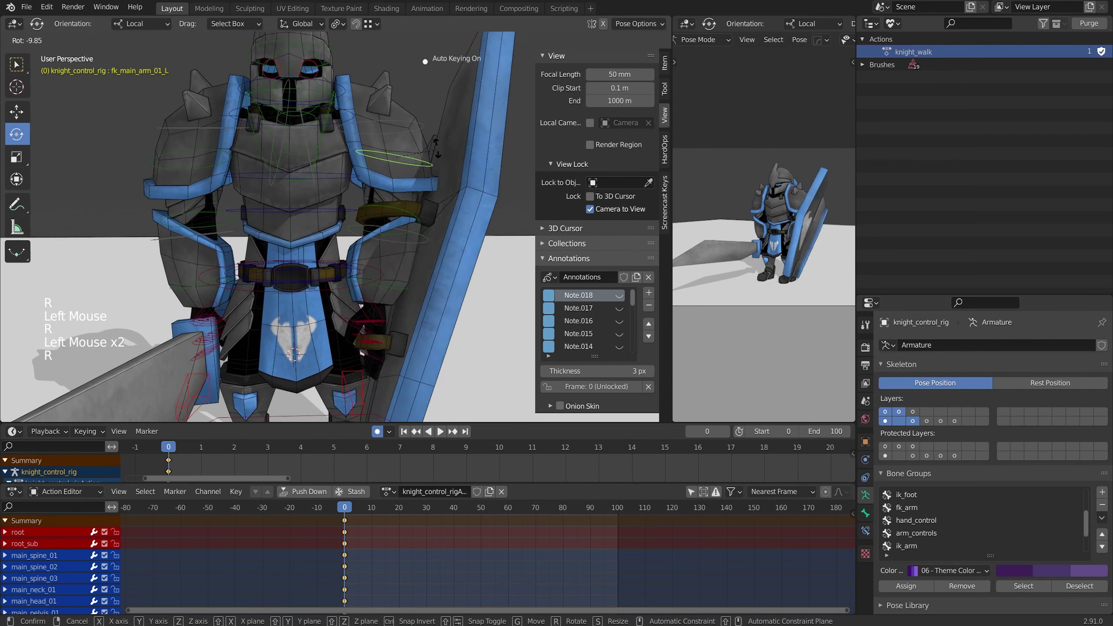
- Confirm the upper arm rotation and curl the right pinky finger on one axis
key("r")
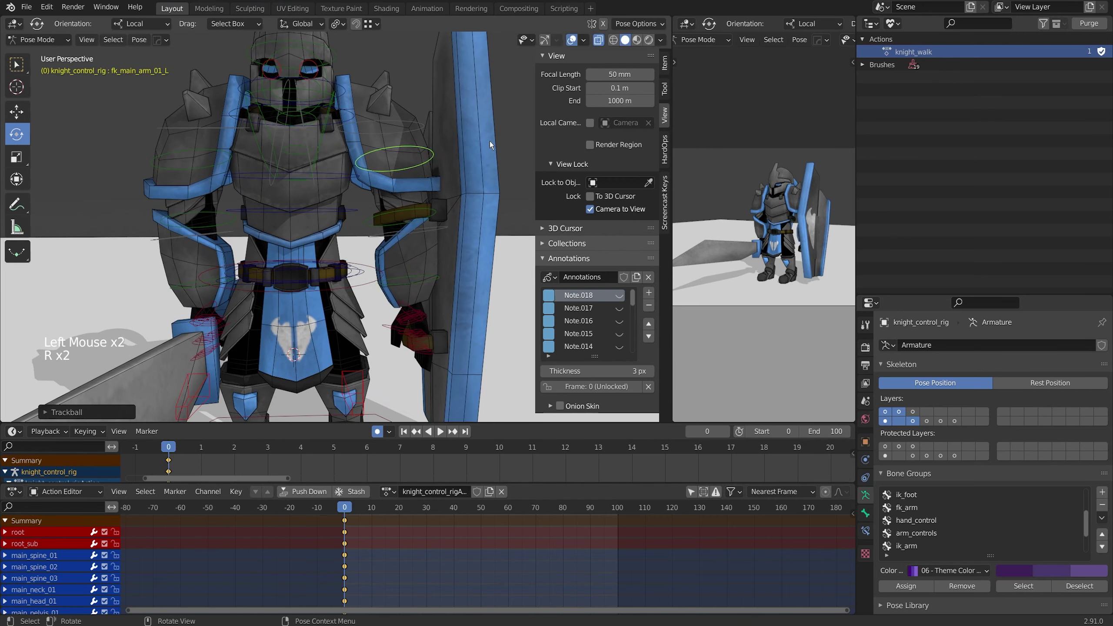
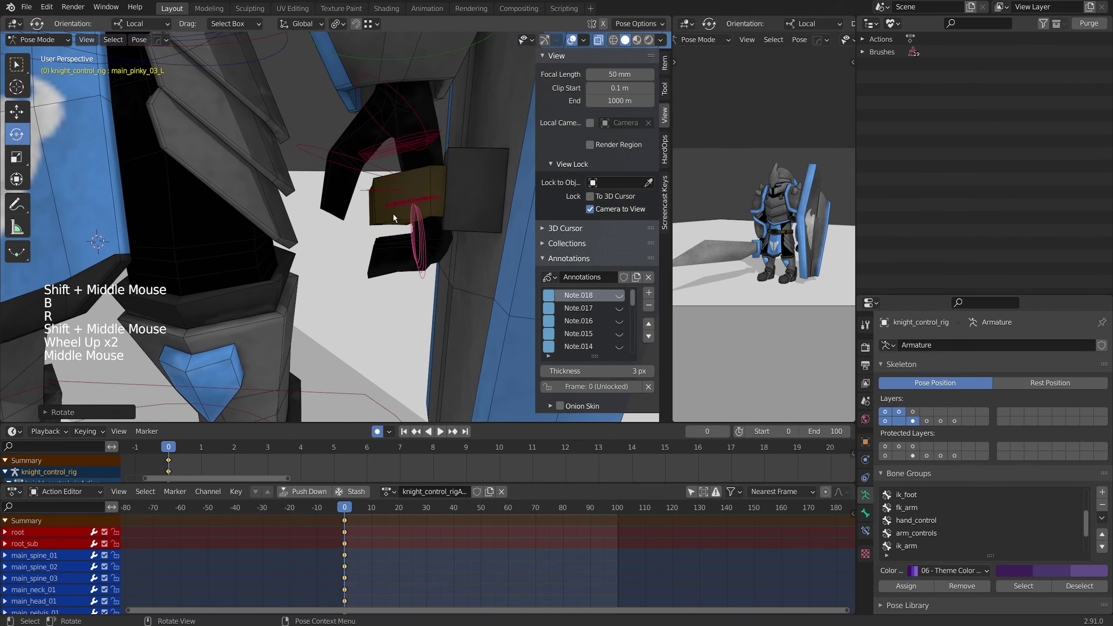
key("alt+a")
key("b")
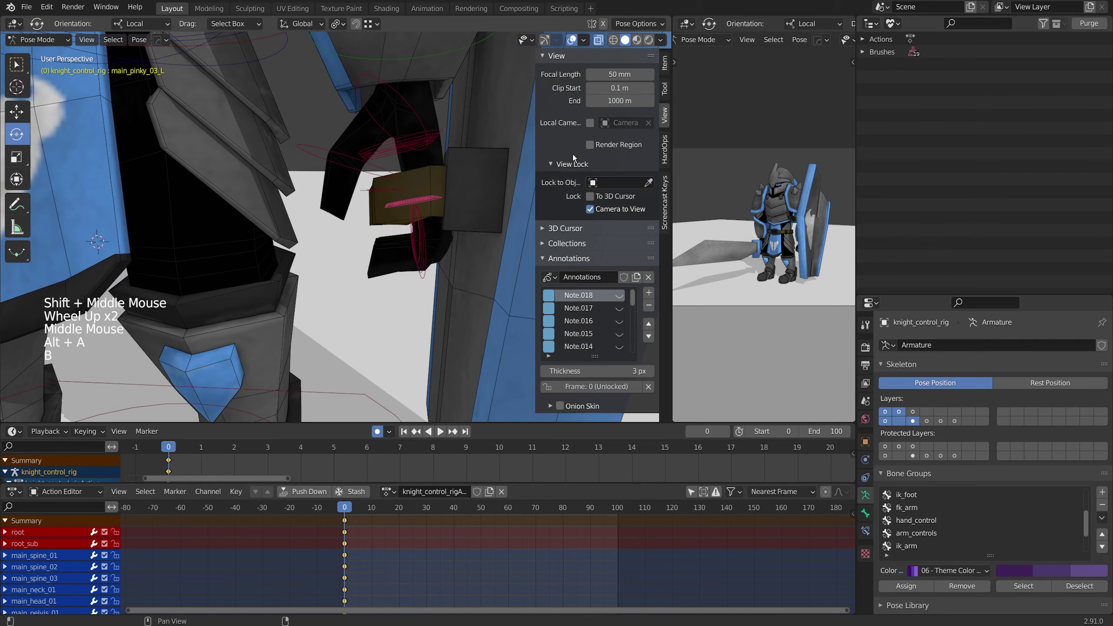
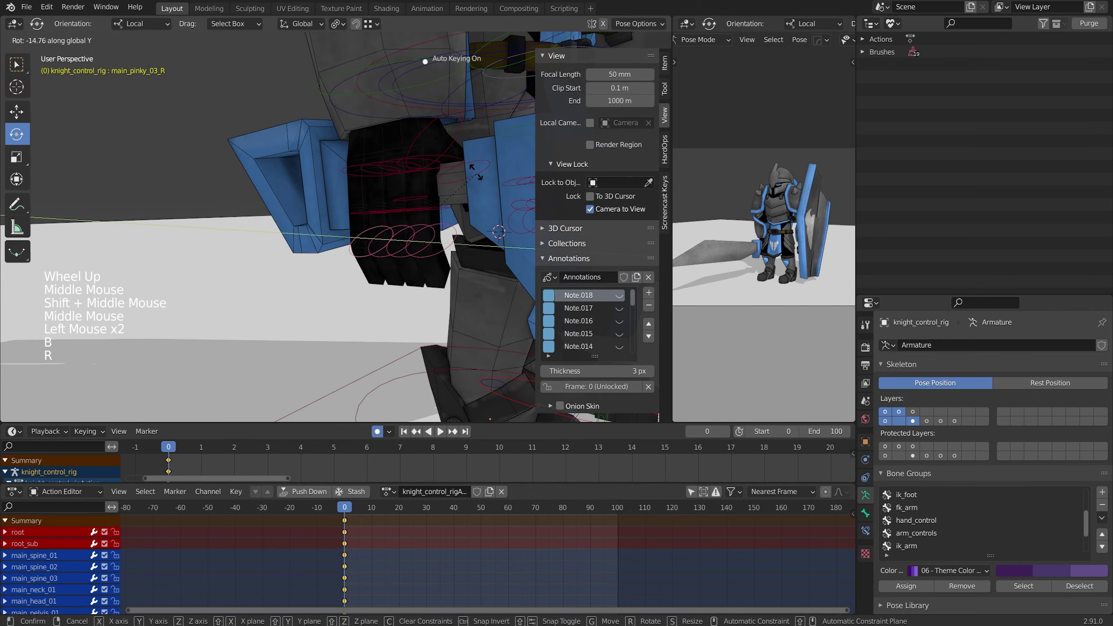
middle_click(331, 215)
scroll("up", 3)
left_click(322, 211)
- Start rotating the next finger bone and bring the whole knight back into view
key("b")
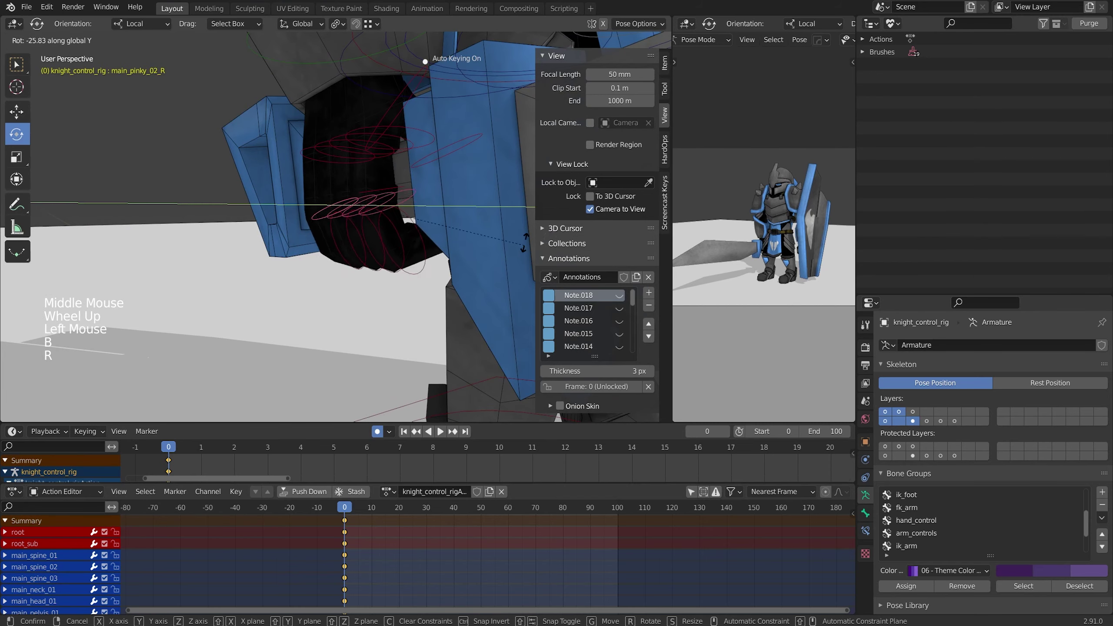
scroll("down", 3)
middle_click(433, 257)
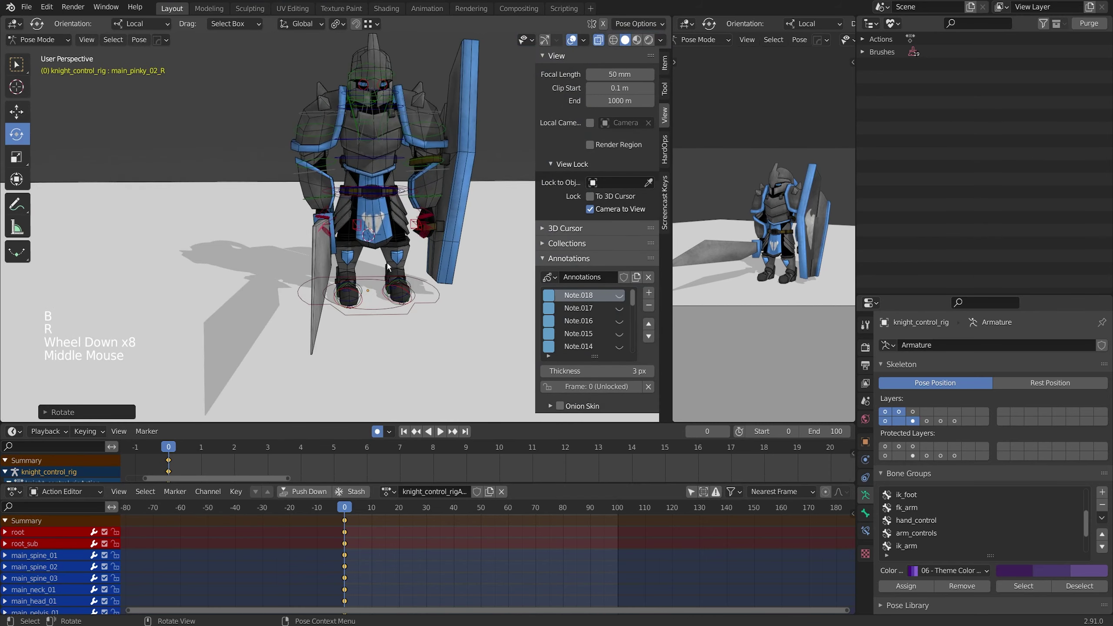
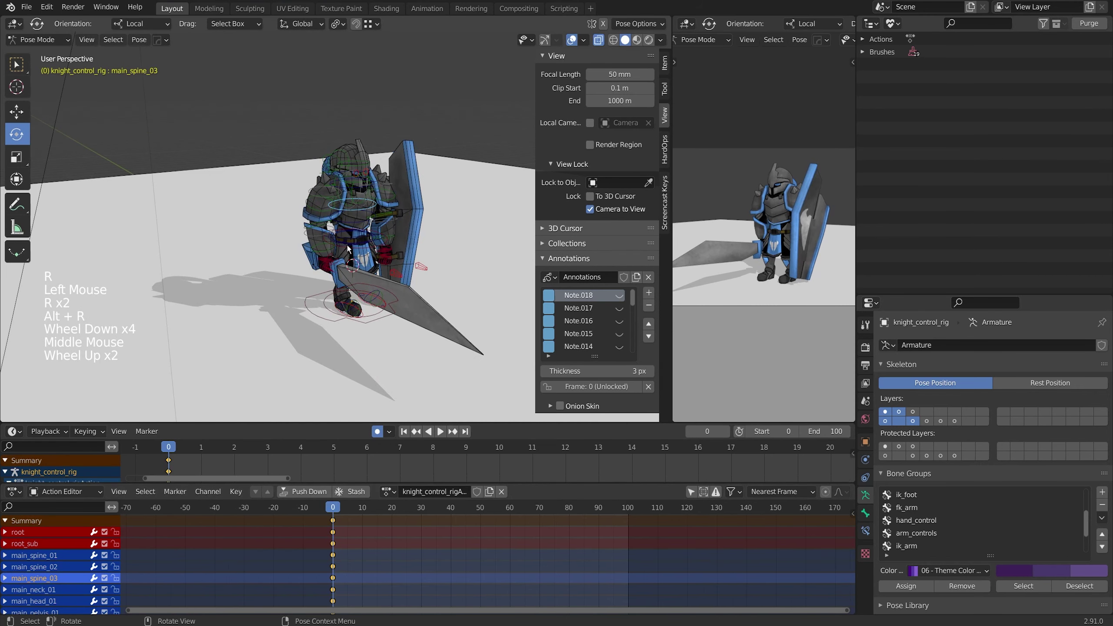
- Select every rig bone and copy the frame-0 idle pose for reuse at frame 100
key("a")
key("ctrl+c")
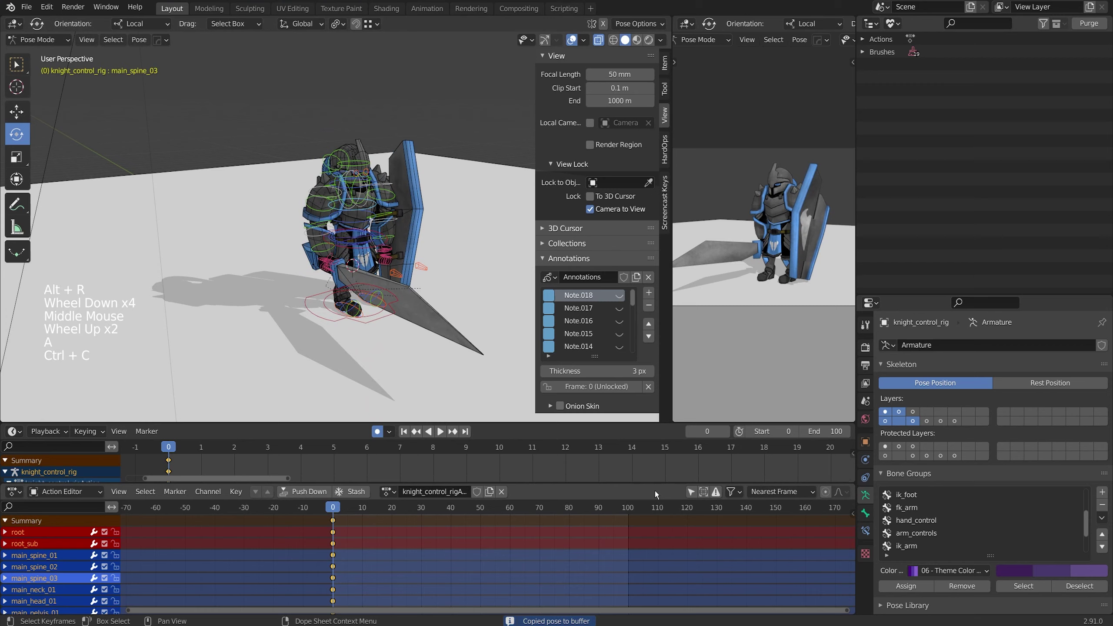
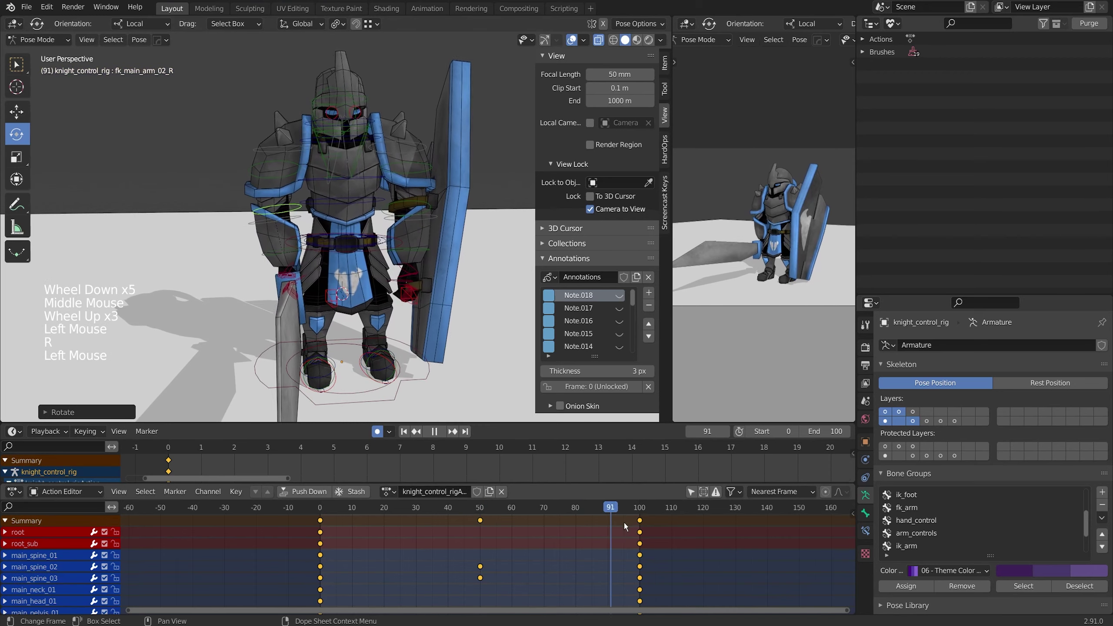
- Key an extra hip pose at frame 23, then play the idle animation
key("space")
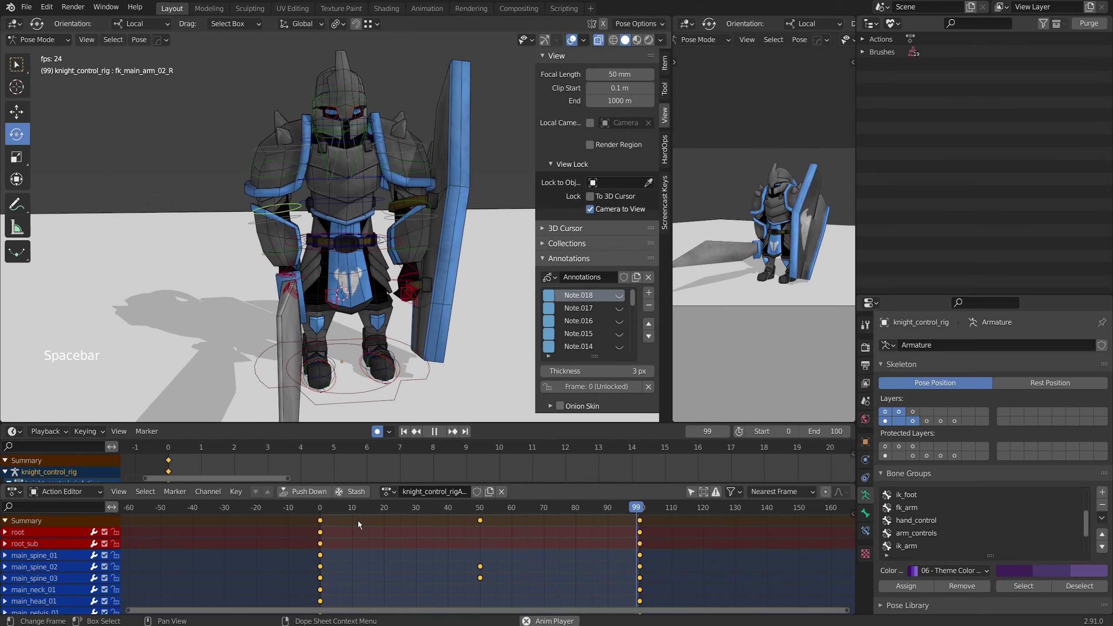
key("space")
left_click(408, 510)
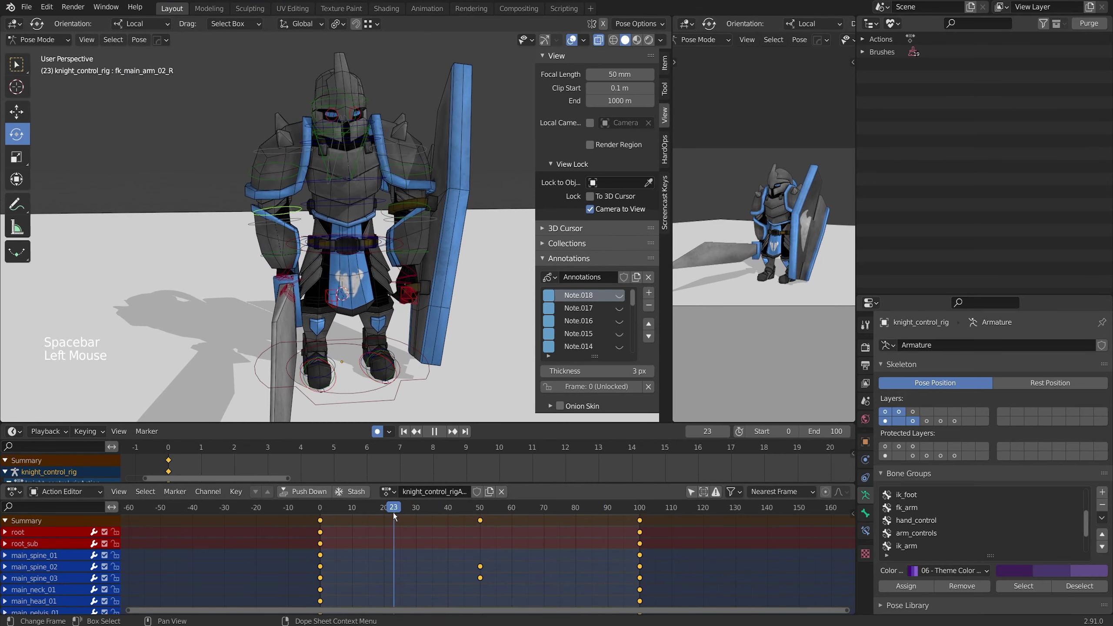
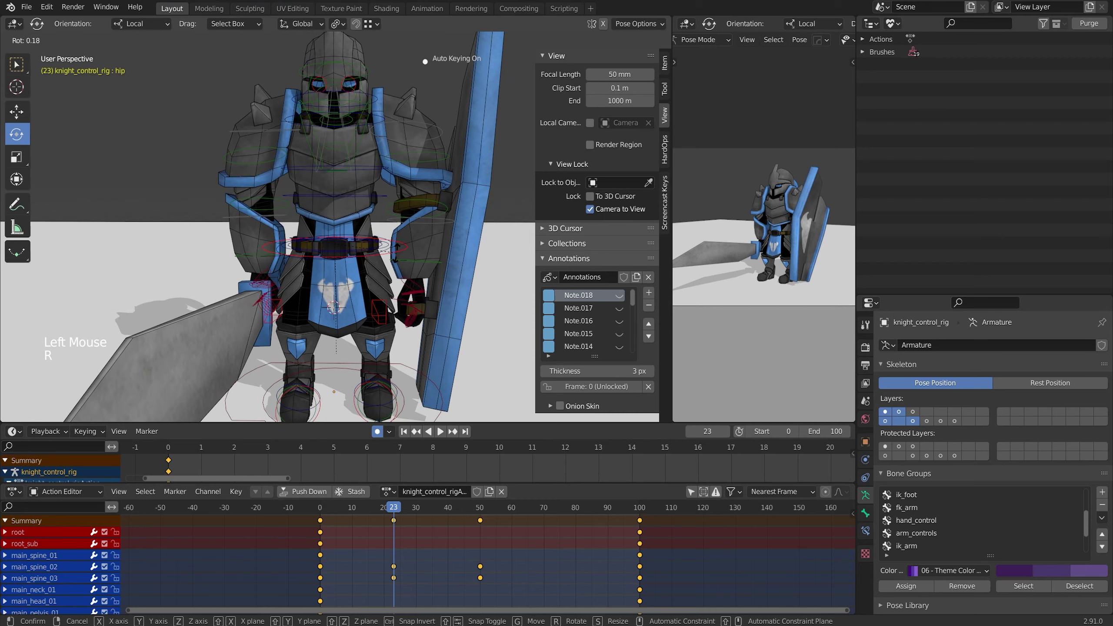
key("g")
left_click(370, 509)
key("space")
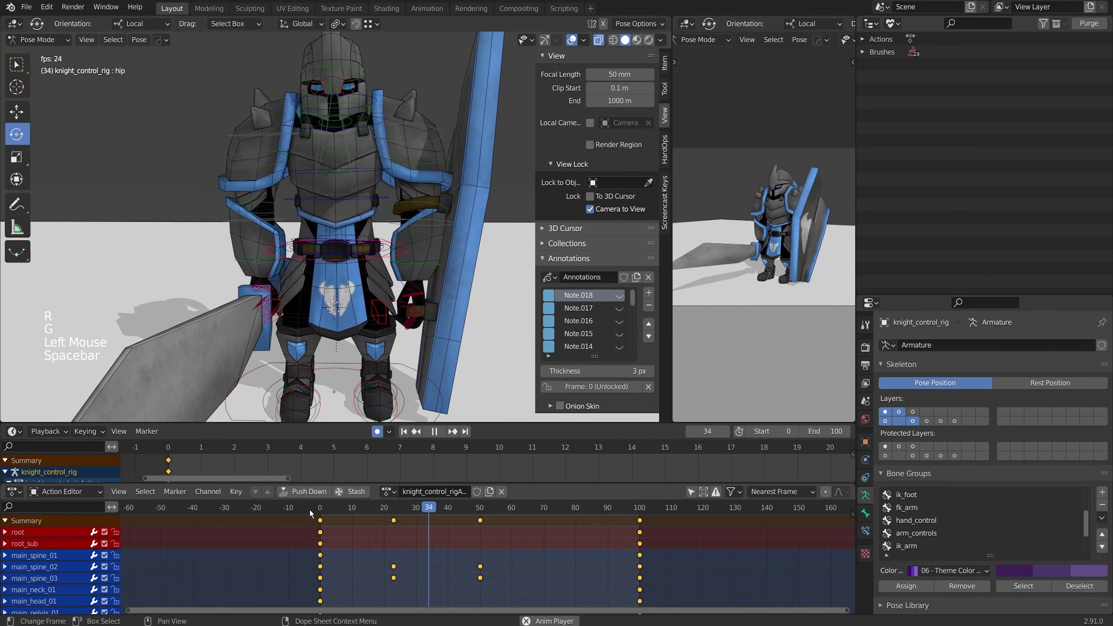
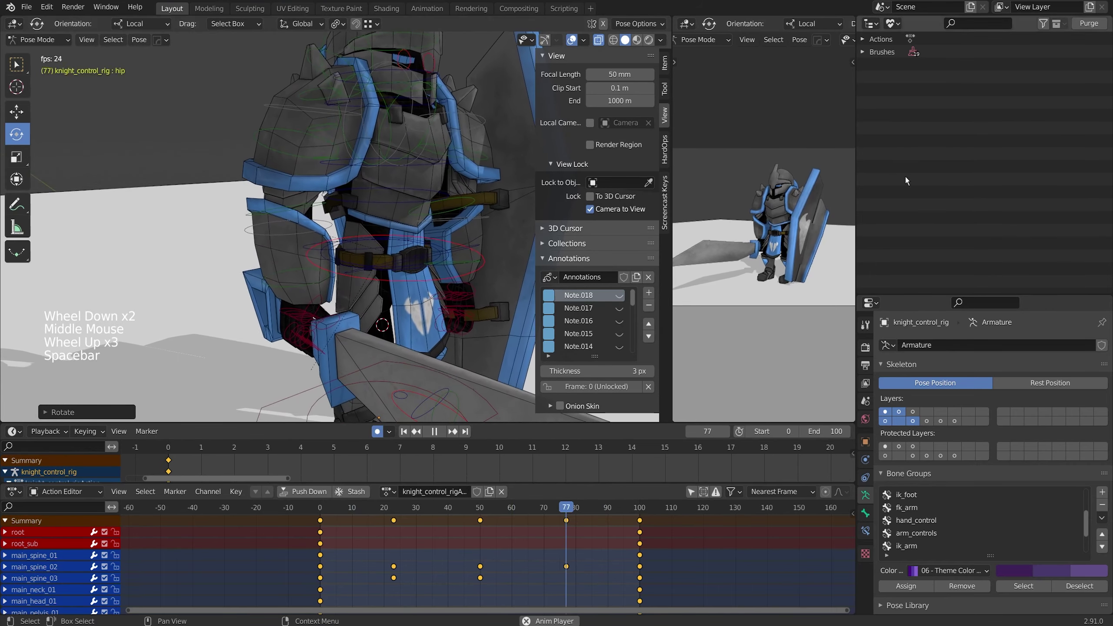
- Adjust the right viewport to the numpad-0 camera view and toggle its N sidebar
middle_click(809, 228)
scroll("down", 3)
scroll("up", 3)
middle_click(791, 237)
key("KP_0")
key("n")
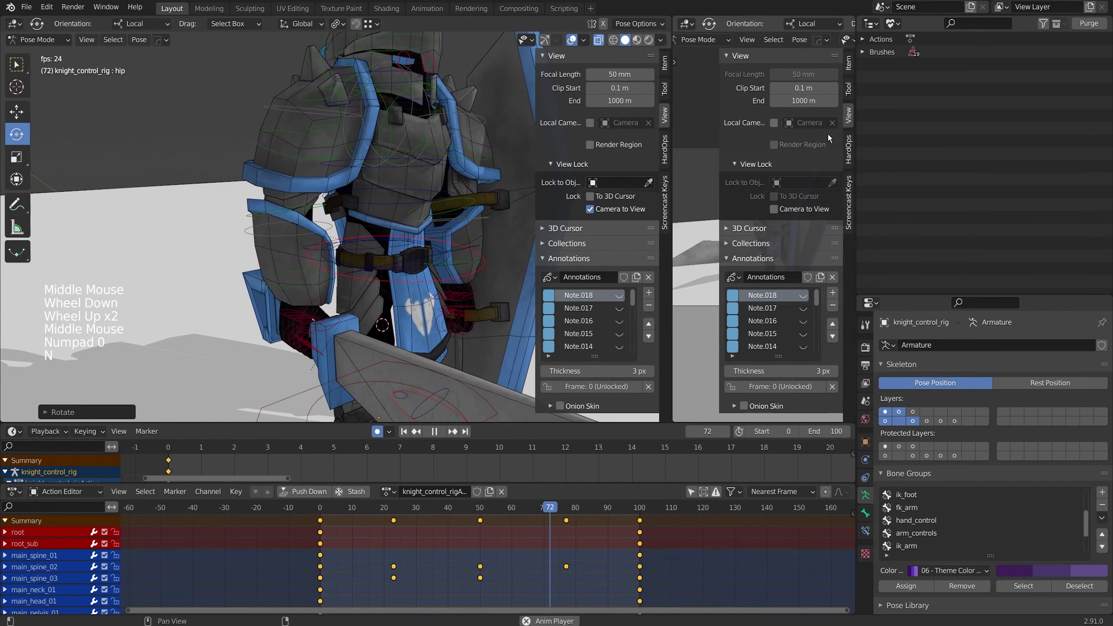
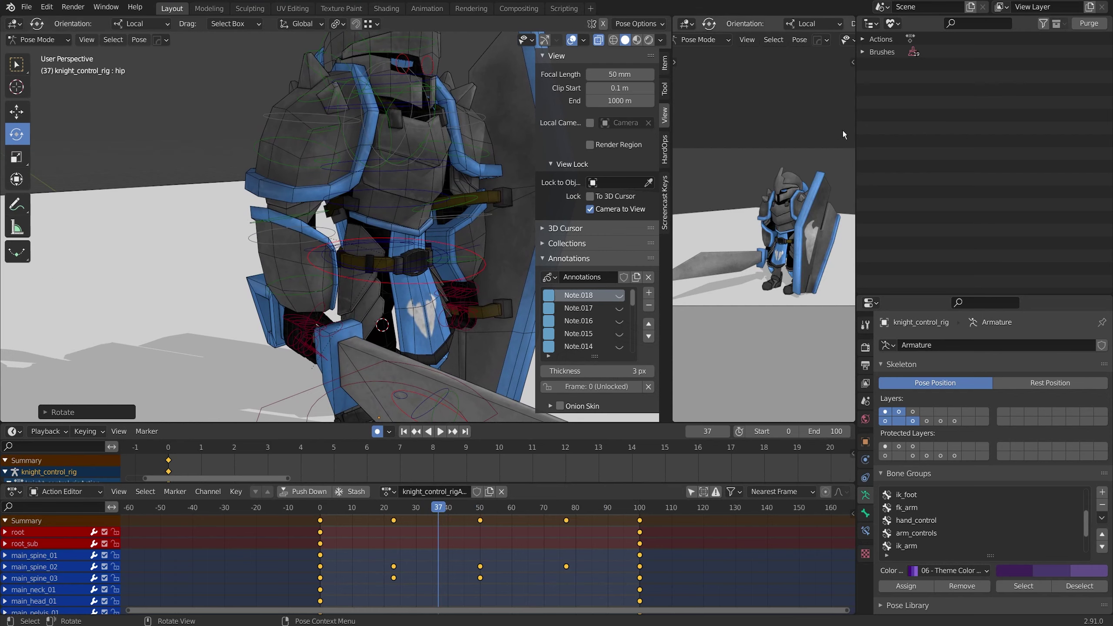
- Select the Camera object in the View Layer outliner and play its animation
left_click(901, 24)
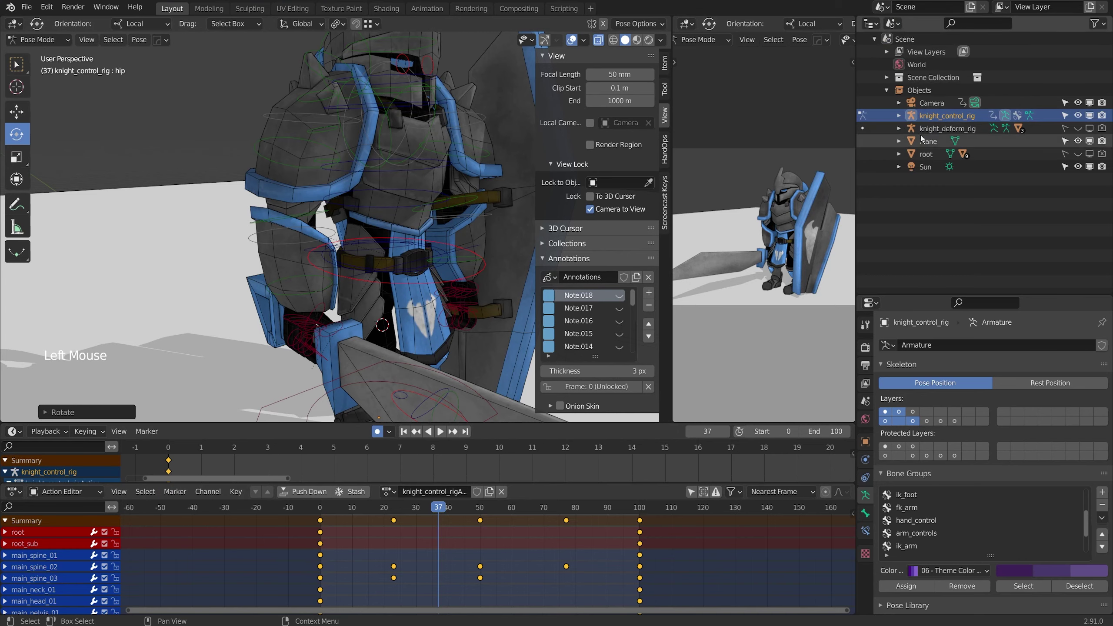
left_click(929, 109)
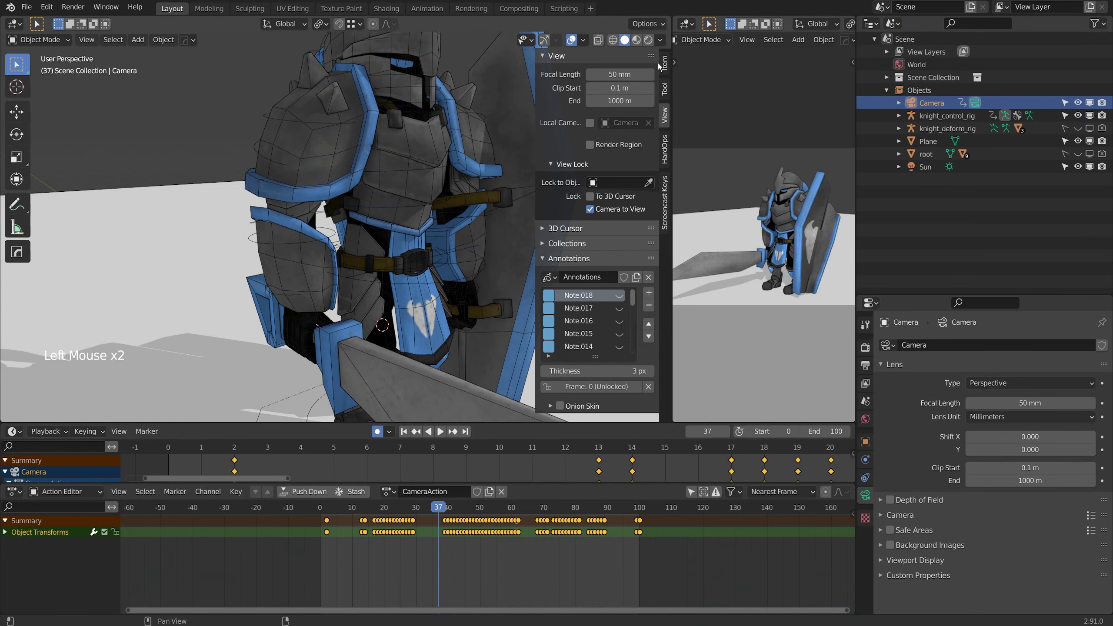
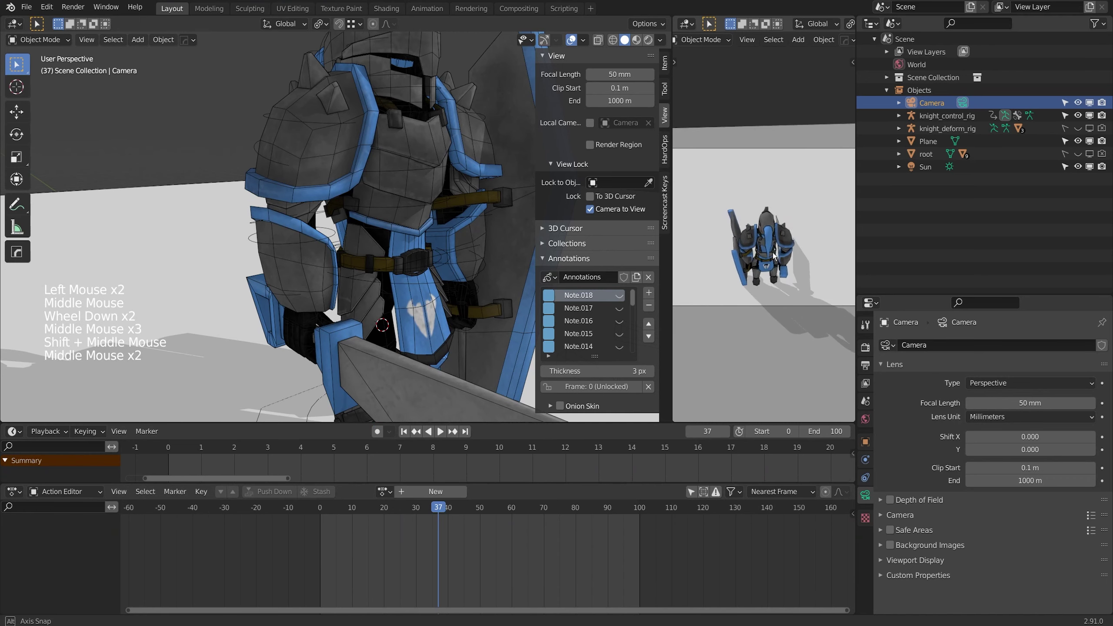
key("space")
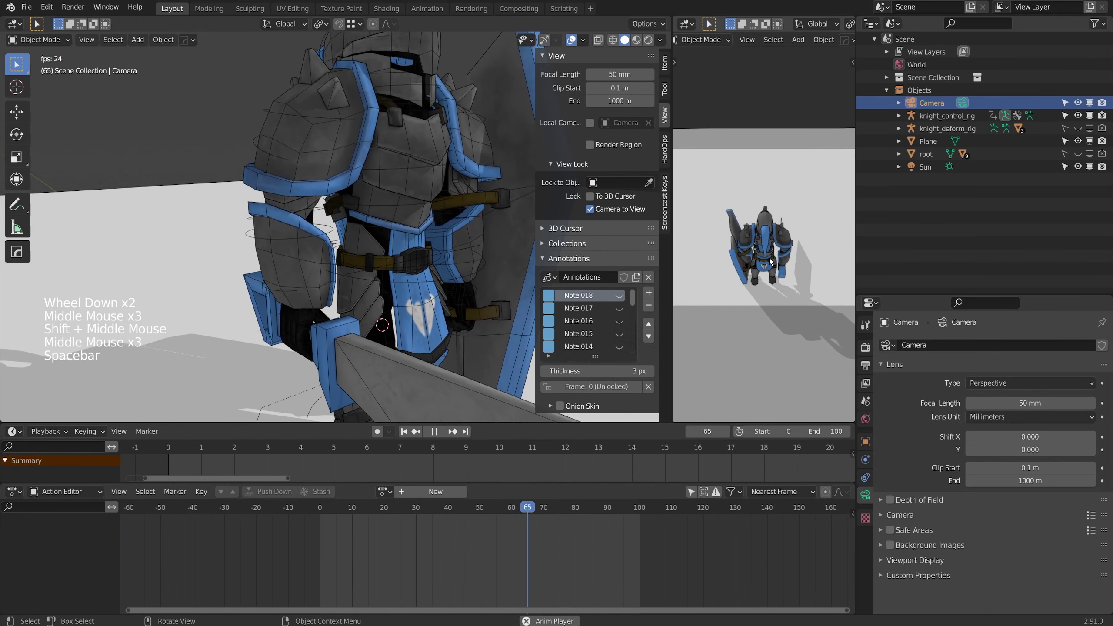